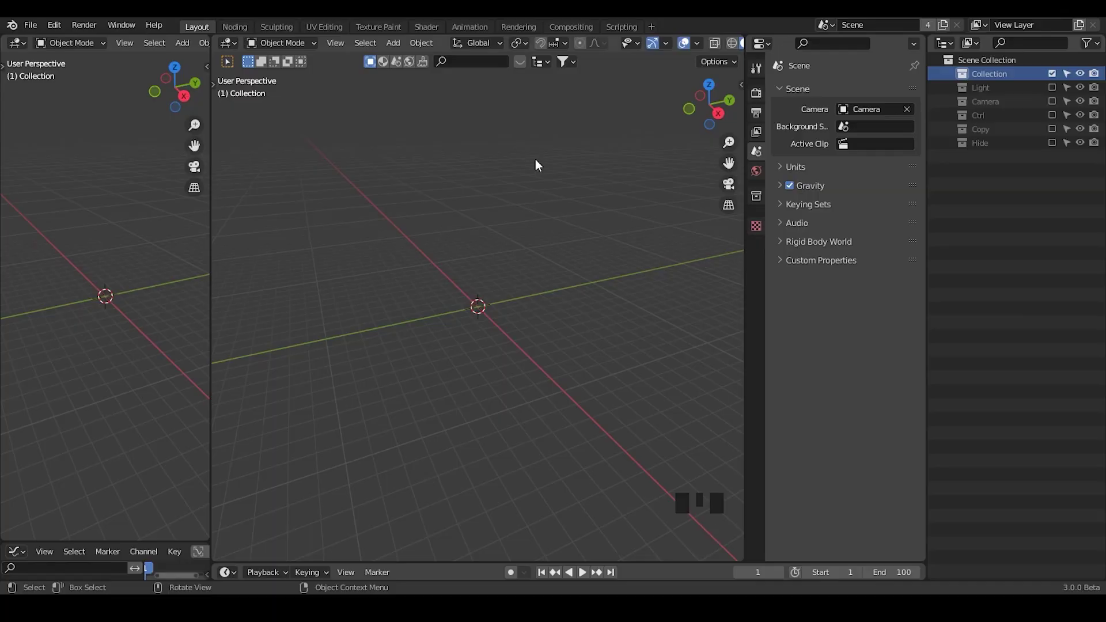
# Step: Give the plane a Subdivision Surface modifier set to Simple with viewport levels 7
pyautogui.click(238, 26)
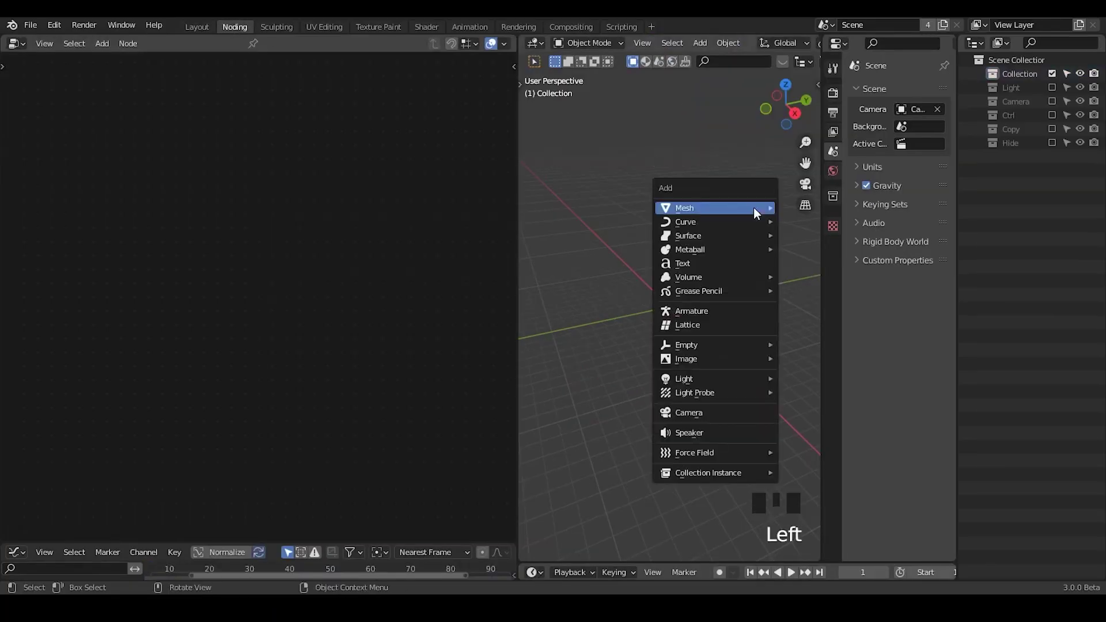
pyautogui.press('shift+a')
pyautogui.moveTo(746, 357); pyautogui.dragTo(713, 351)
pyautogui.moveTo(713, 351); pyautogui.dragTo(695, 406)
pyautogui.moveTo(695, 406); pyautogui.dragTo(924, 321)
pyautogui.click(924, 320)
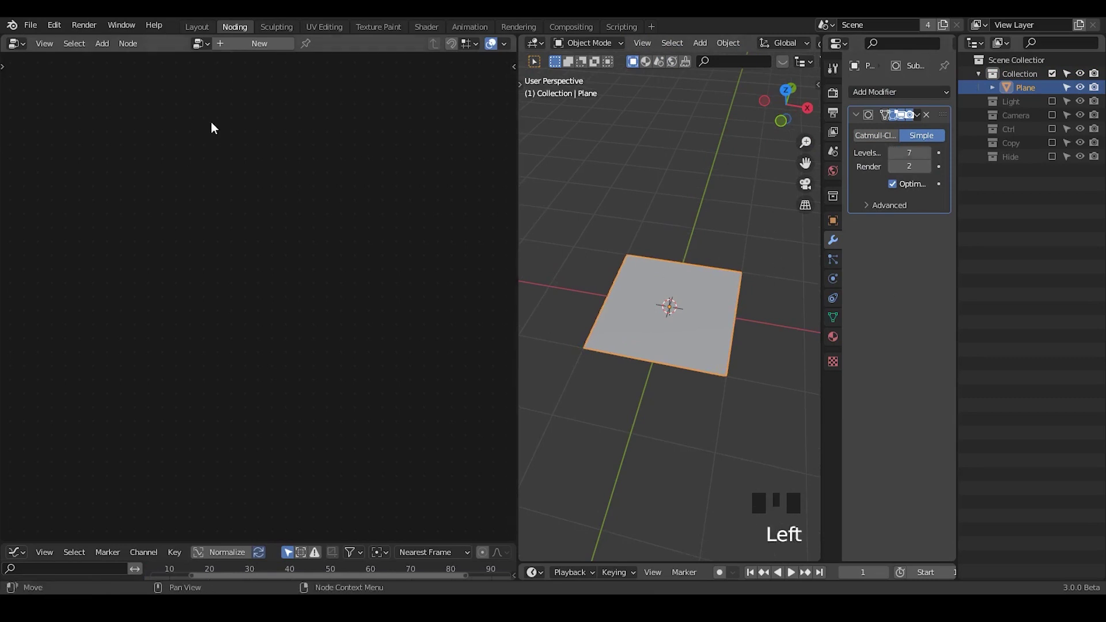
# Step: Delete faces where the Voronoi Distance to Edge is Less Than 0.07, carving the plane into islands
pyautogui.moveTo(264, 44); pyautogui.dragTo(284, 230)
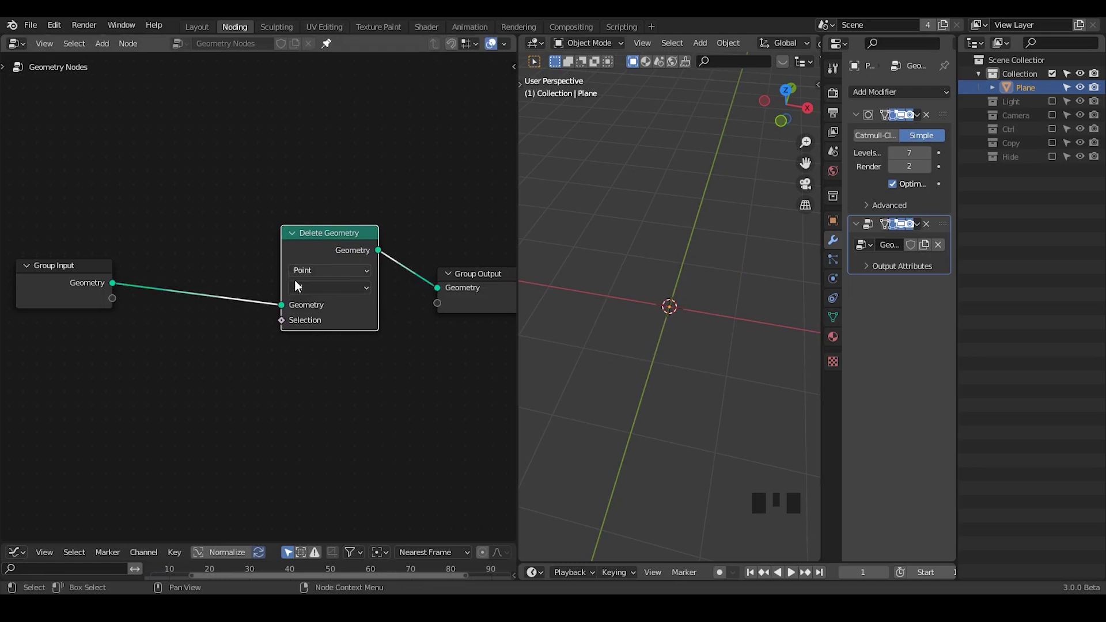
pyautogui.moveTo(229, 365); pyautogui.dragTo(271, 286)
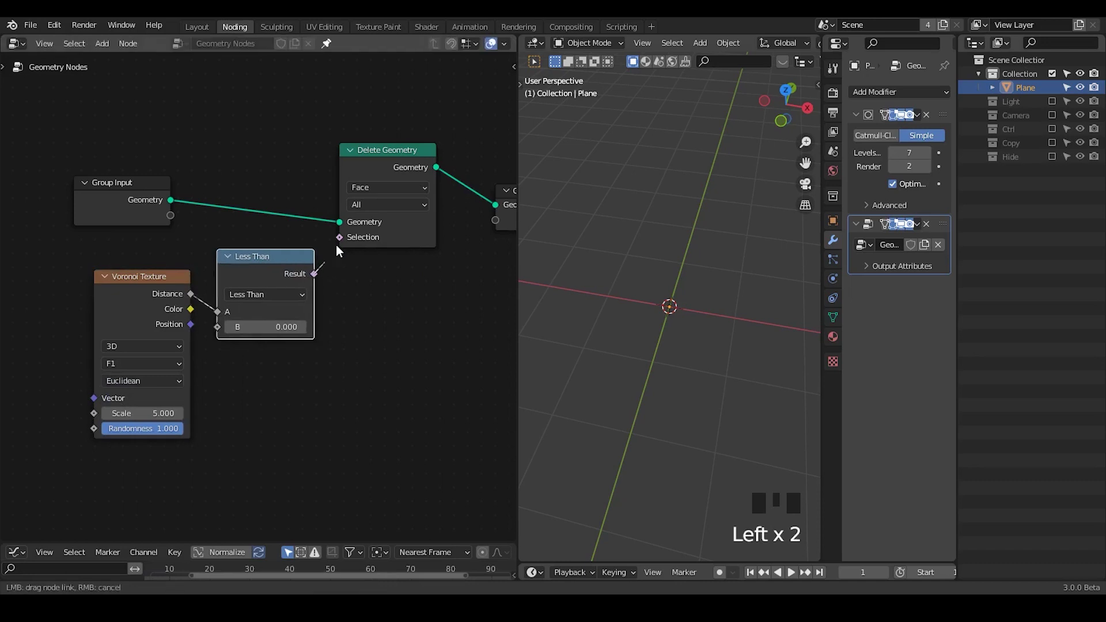
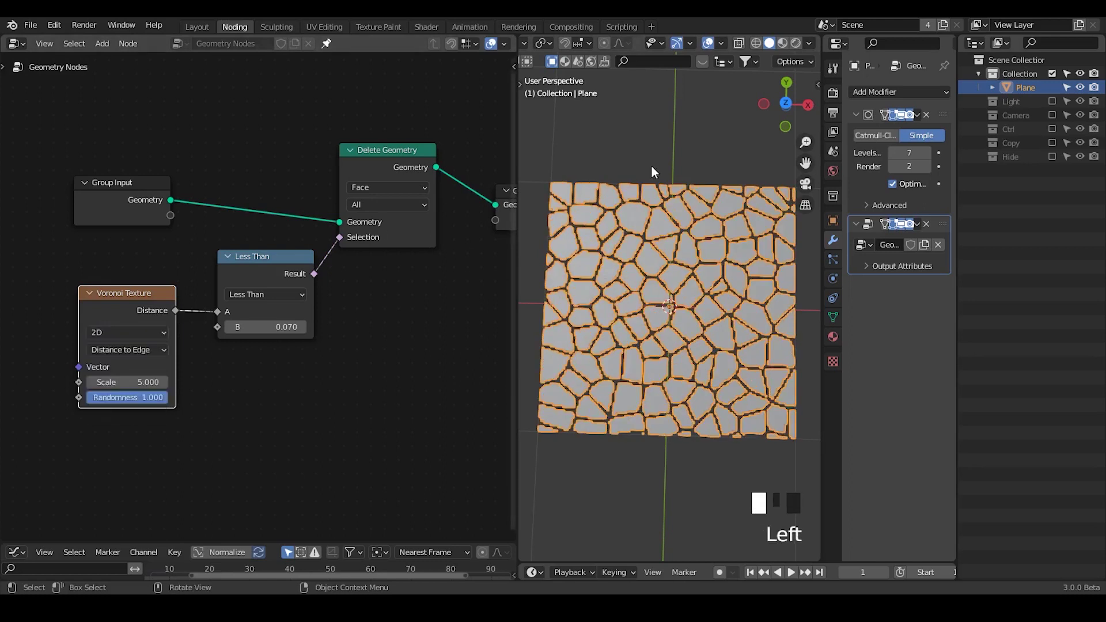
# Step: Set the Voronoi Texture to 2D and raise the subdivision levels to 8 for finer island edges
pyautogui.moveTo(626, 302); pyautogui.dragTo(676, 171)
pyautogui.click(676, 171)
pyautogui.moveTo(695, 314); pyautogui.dragTo(913, 159)
pyautogui.moveTo(914, 158); pyautogui.dragTo(633, 273)
pyautogui.moveTo(633, 273); pyautogui.dragTo(434, 361)
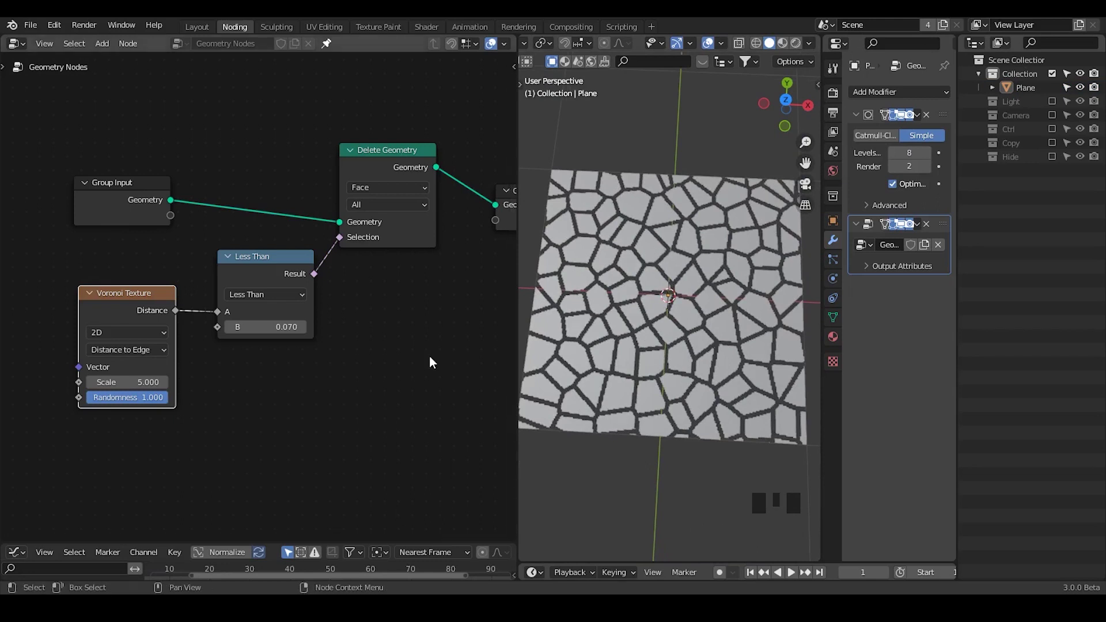
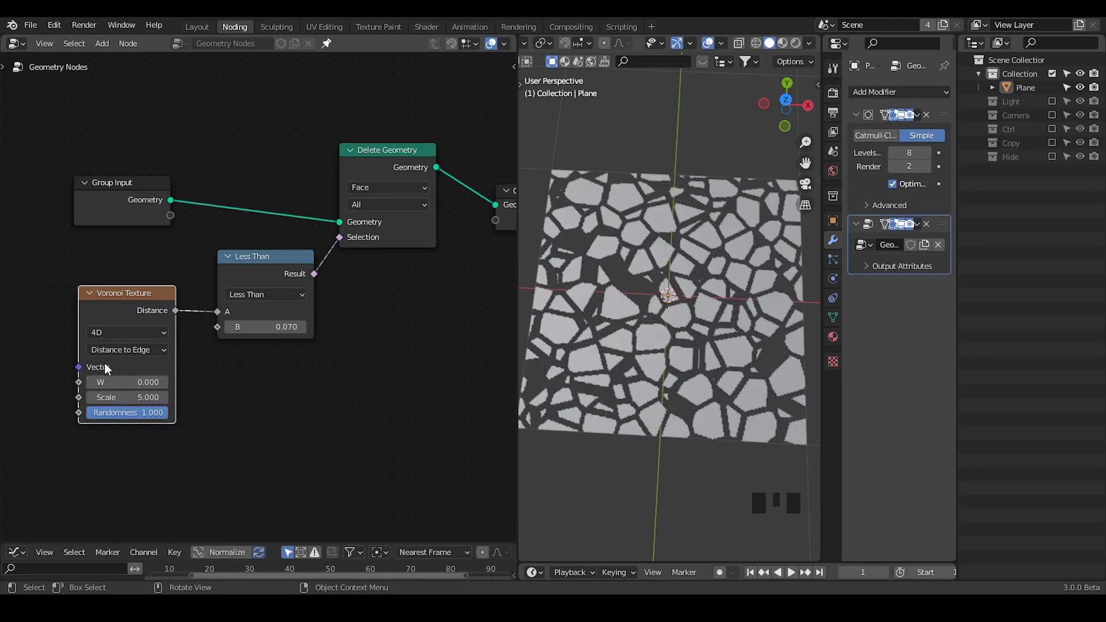
# Step: Feed Position plus a Vector Math Add offset (0.69, 0, 2.83) into the Voronoi Vector input
pyautogui.moveTo(110, 341); pyautogui.dragTo(45, 382)
pyautogui.middleClick(46, 382)
pyautogui.press('ctrl+a')
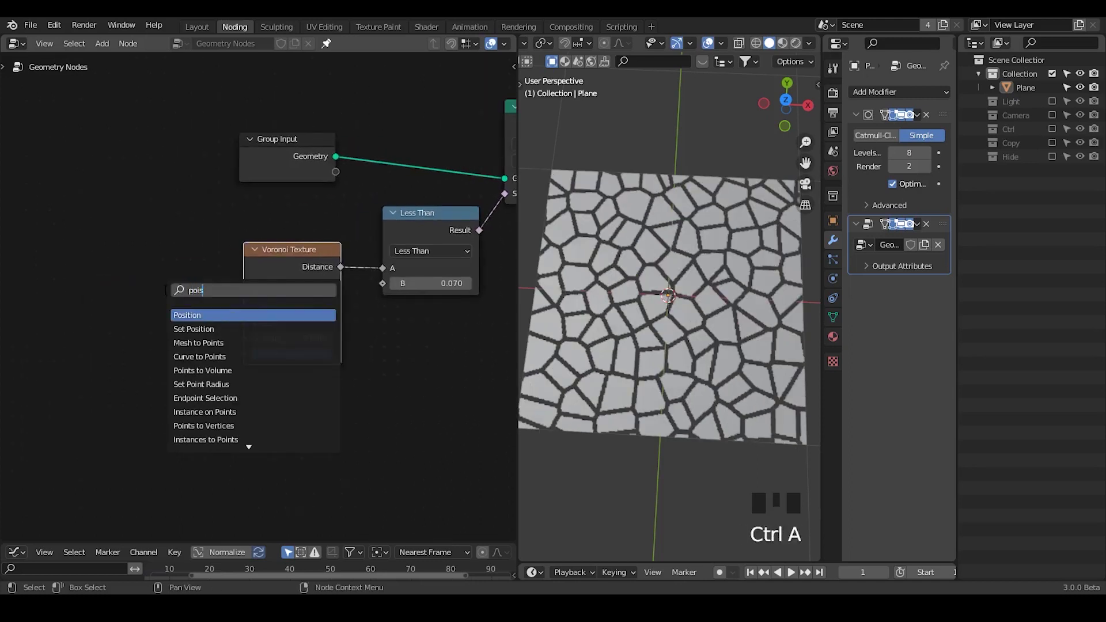
pyautogui.press('ctrl+a')
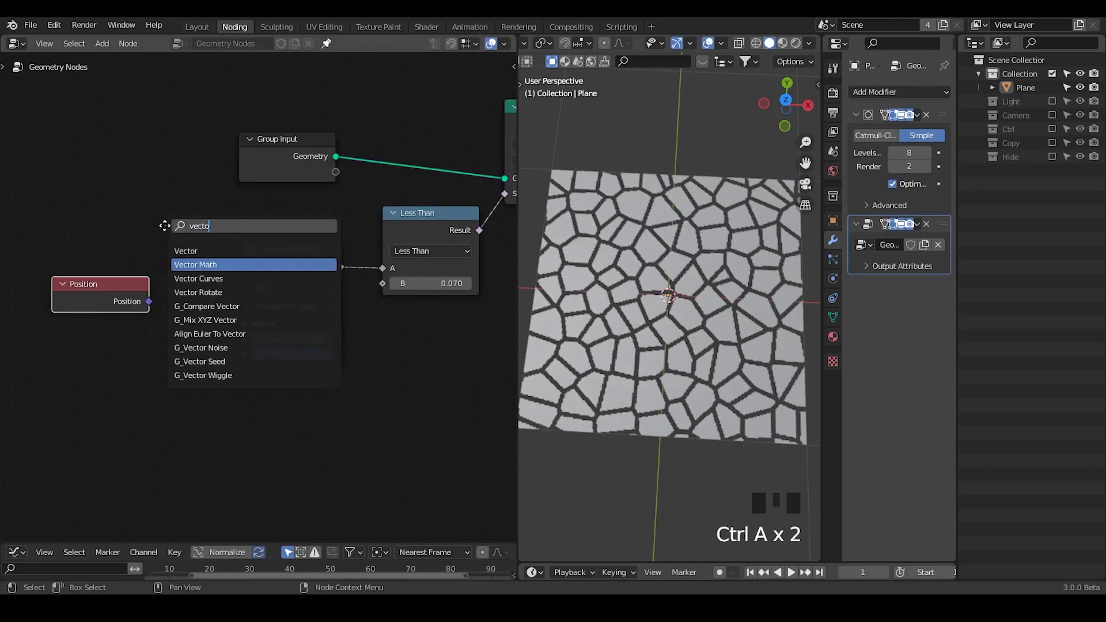
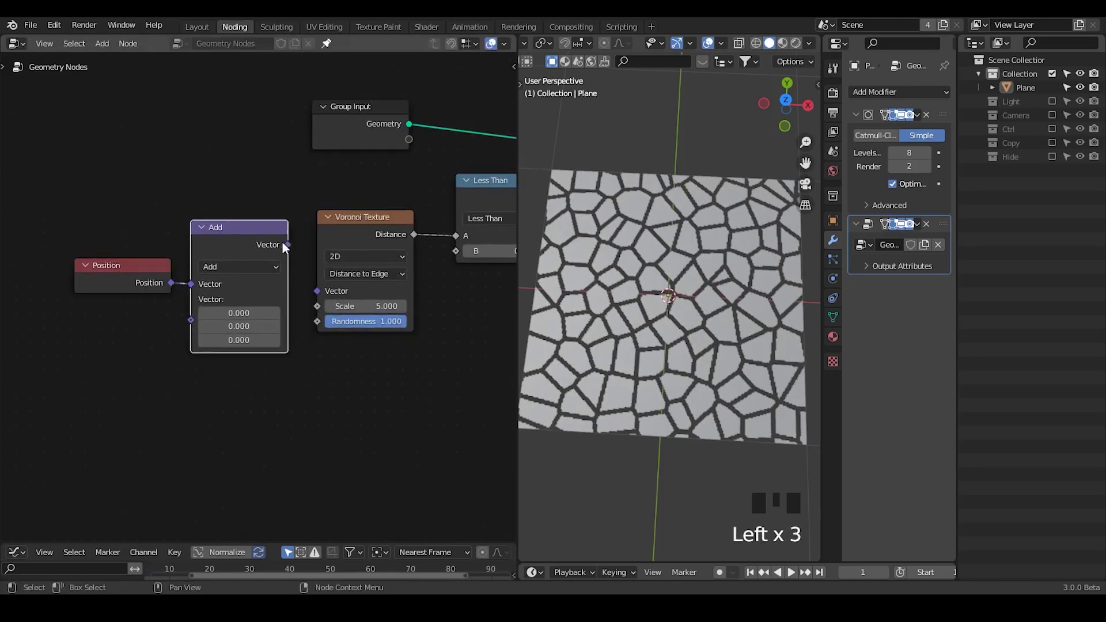
pyautogui.moveTo(323, 290); pyautogui.dragTo(691, 272)
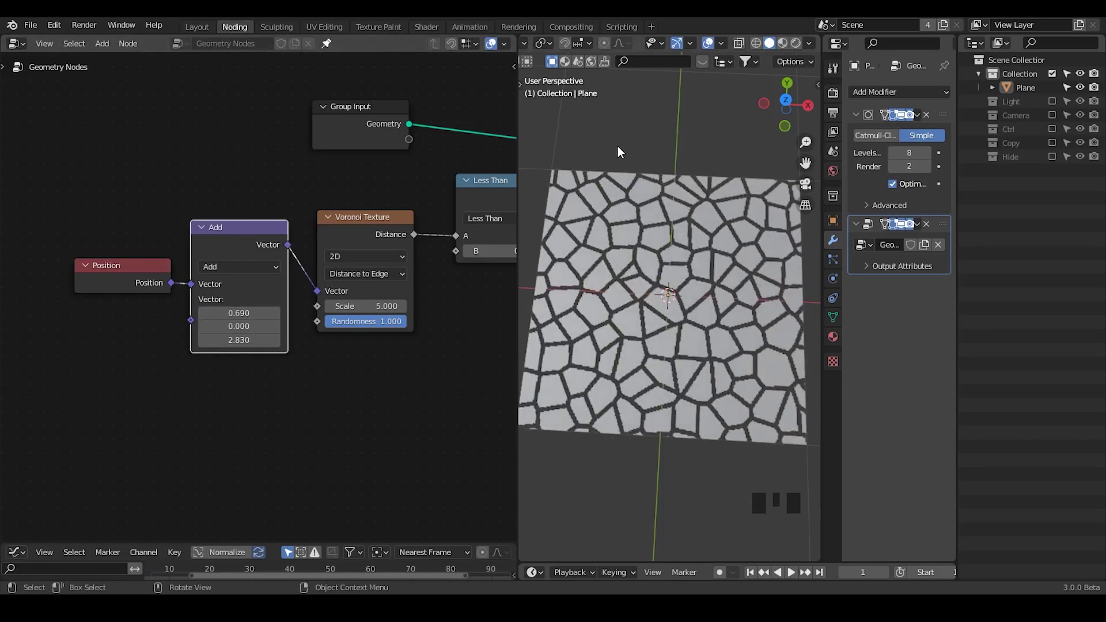
# Step: Remove the position offset again, restoring the original island layout
pyautogui.click(98, 394)
pyautogui.press('x')
pyautogui.moveTo(404, 379); pyautogui.dragTo(105, 277)
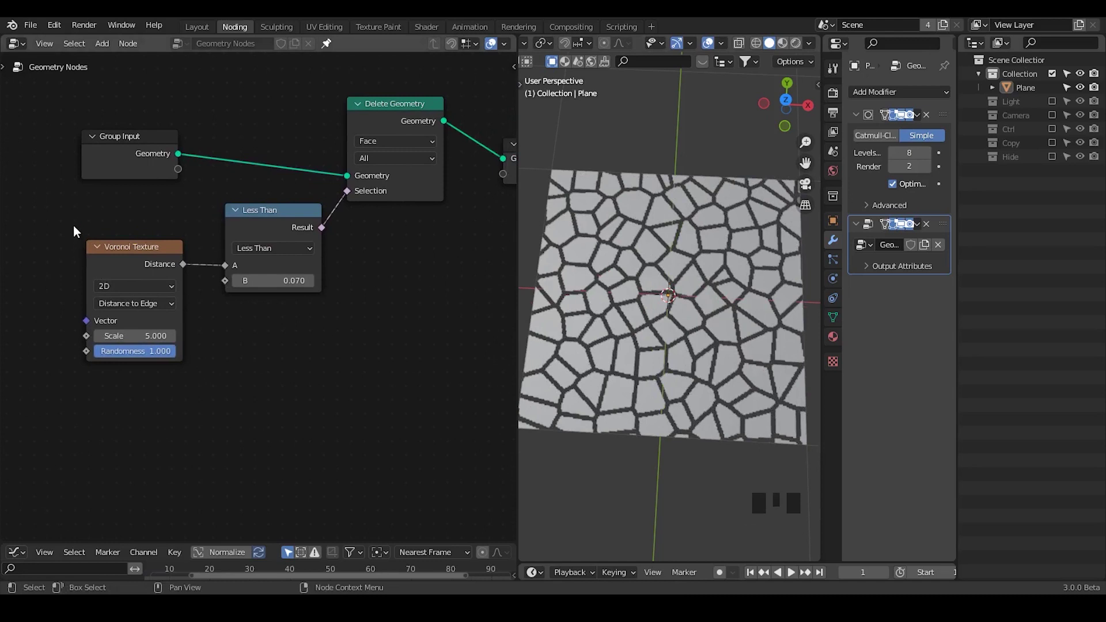
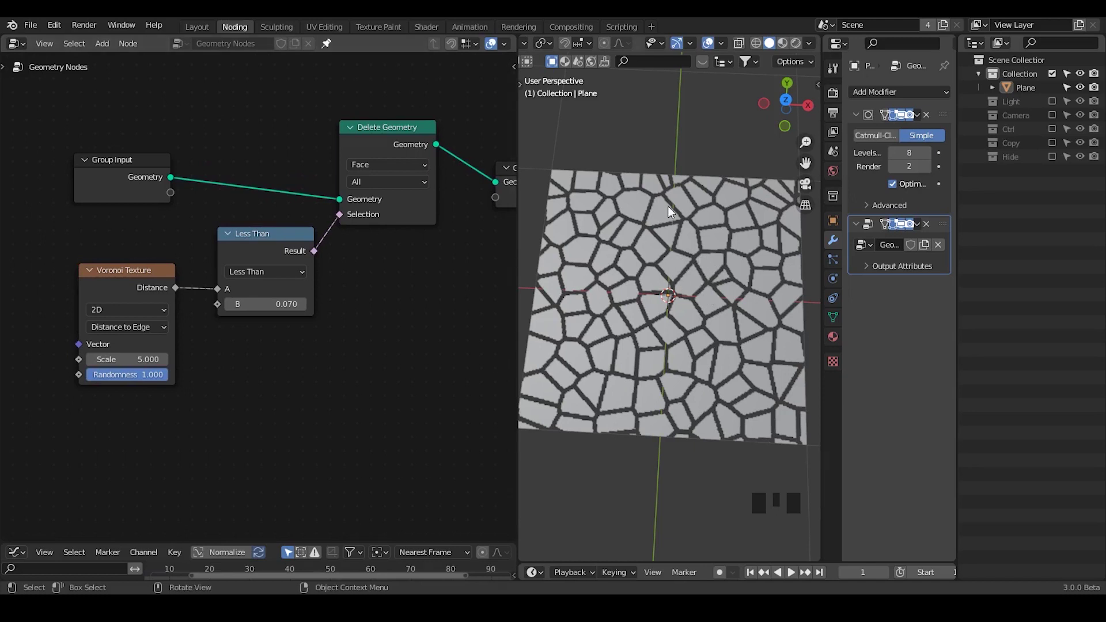
# Step: Zoom in on the plane to show the subdivided grid wireframe across the Voronoi islands
pyautogui.moveTo(658, 330); pyautogui.dragTo(629, 245)
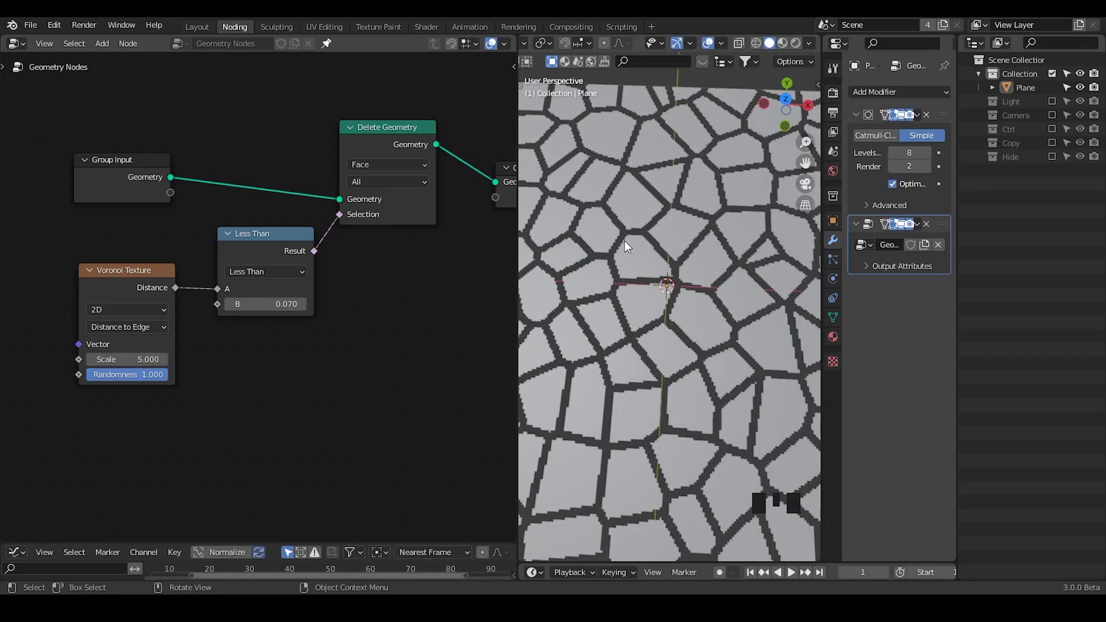
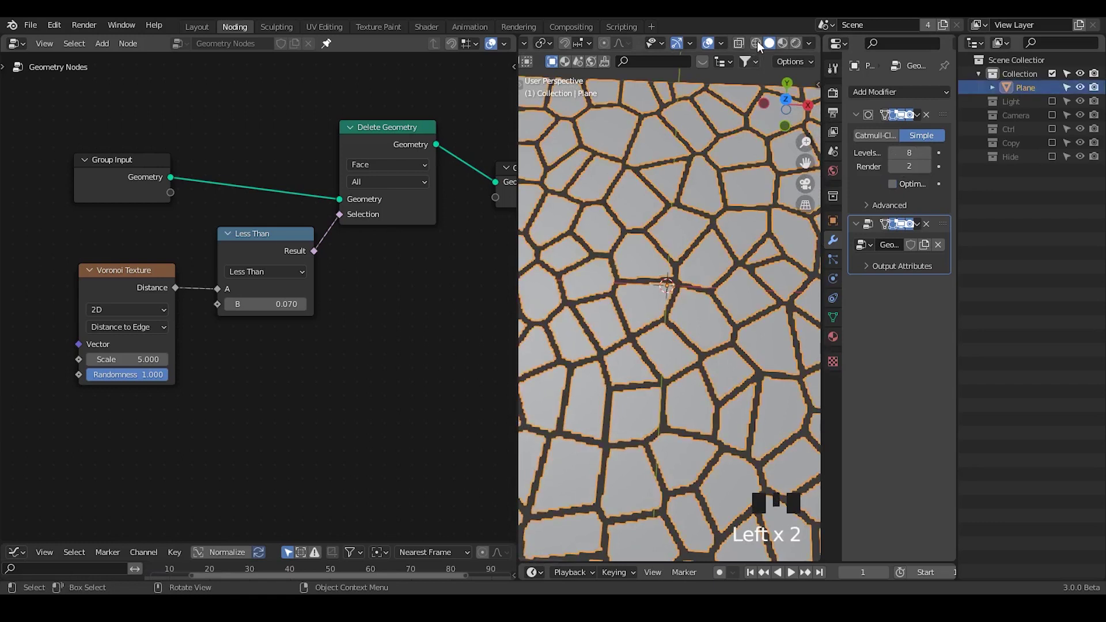
# Step: Add a Decimate modifier set to Planar with a 5° angle limit, flattening each island to one polygon
pyautogui.click(764, 45)
pyautogui.moveTo(662, 310); pyautogui.dragTo(641, 225)
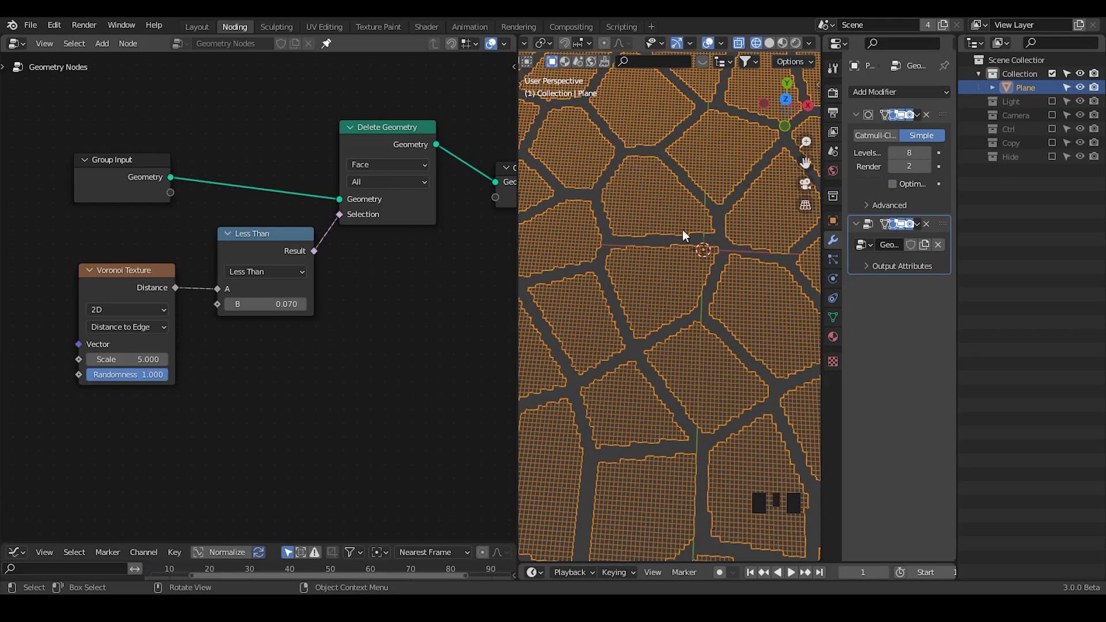
pyautogui.moveTo(909, 95); pyautogui.dragTo(688, 216)
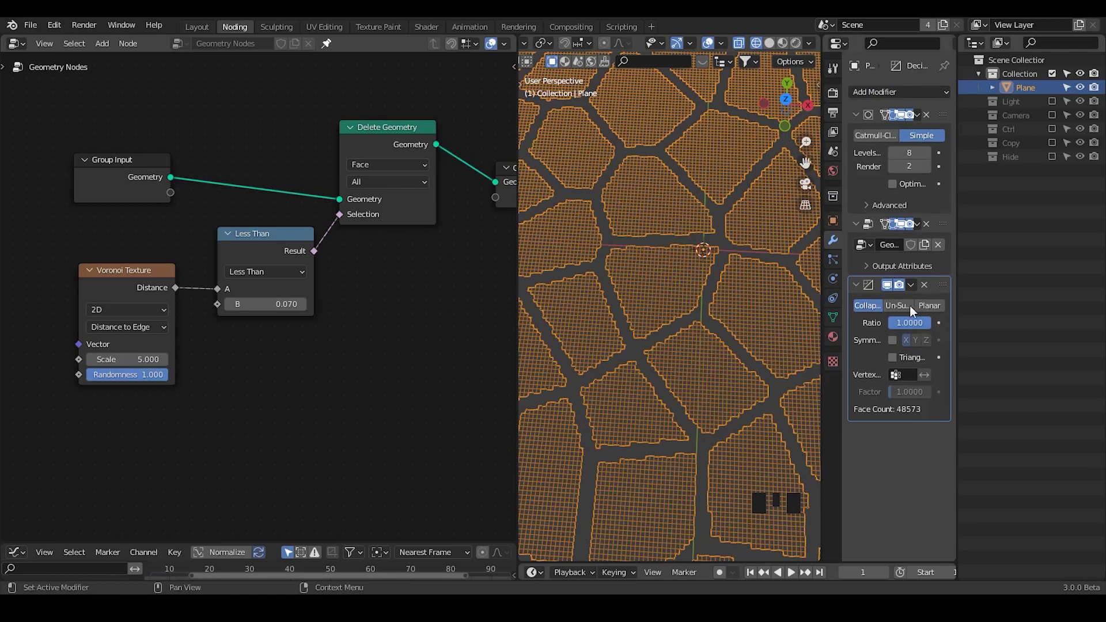
pyautogui.click(608, 308)
pyautogui.moveTo(685, 232); pyautogui.dragTo(851, 196)
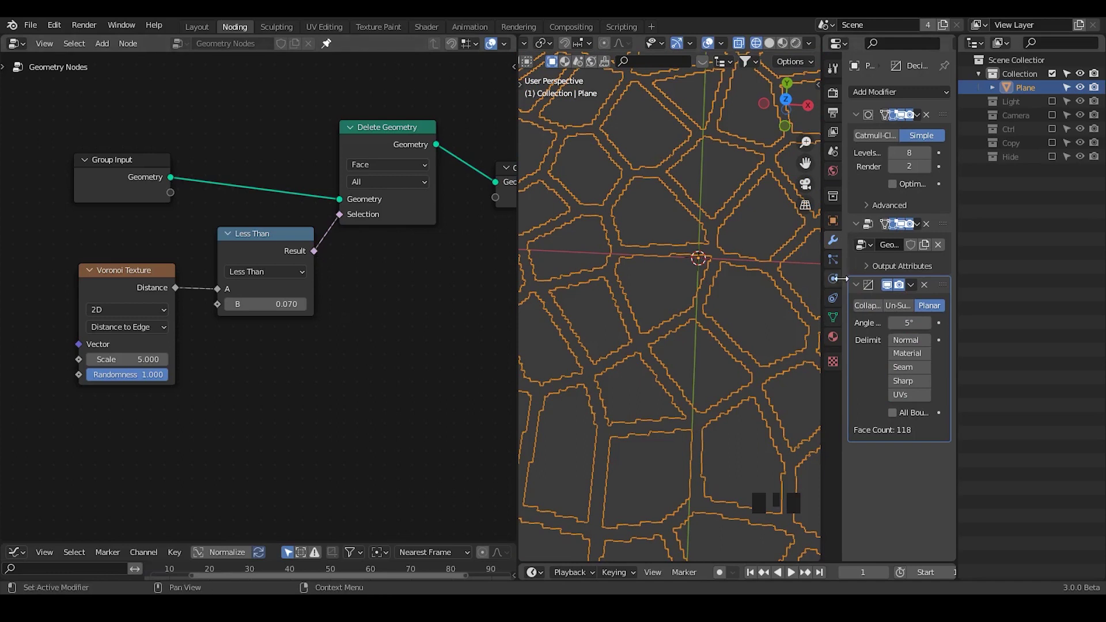
pyautogui.moveTo(858, 291); pyautogui.dragTo(346, 50)
# Step: Add a second Geometry Nodes modifier with its own single-user node tree renamed Polygon
pyautogui.click(337, 47)
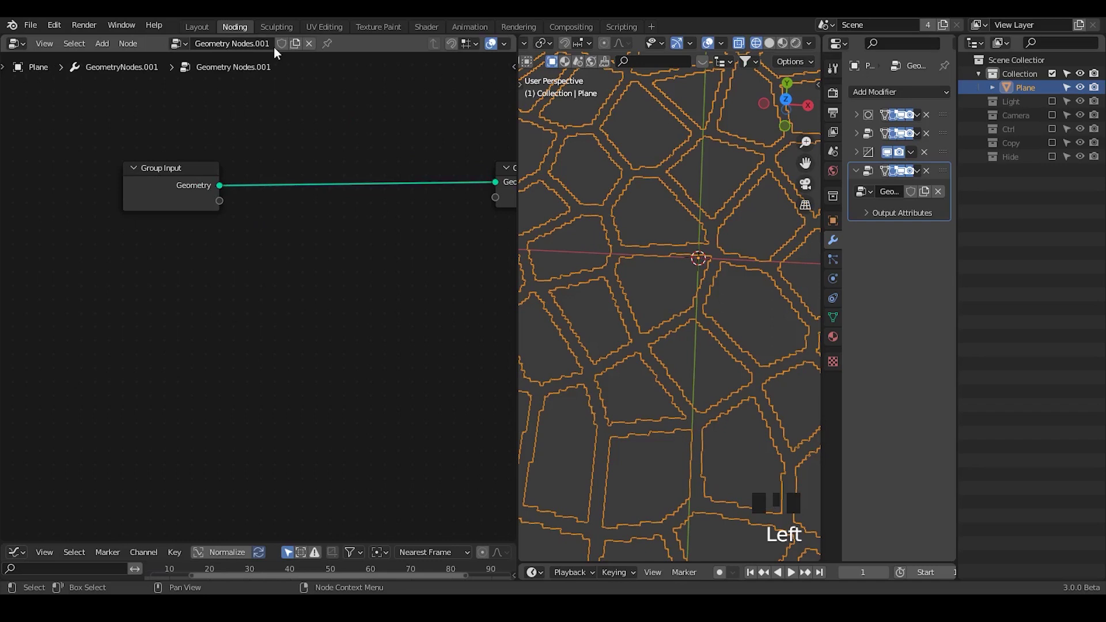
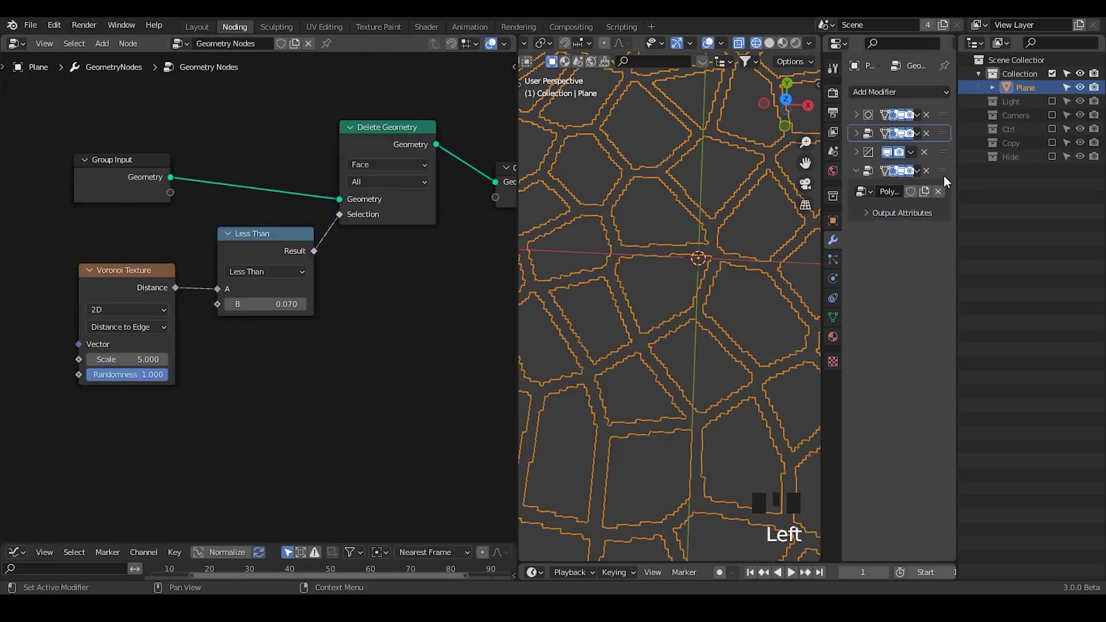
pyautogui.click(948, 177)
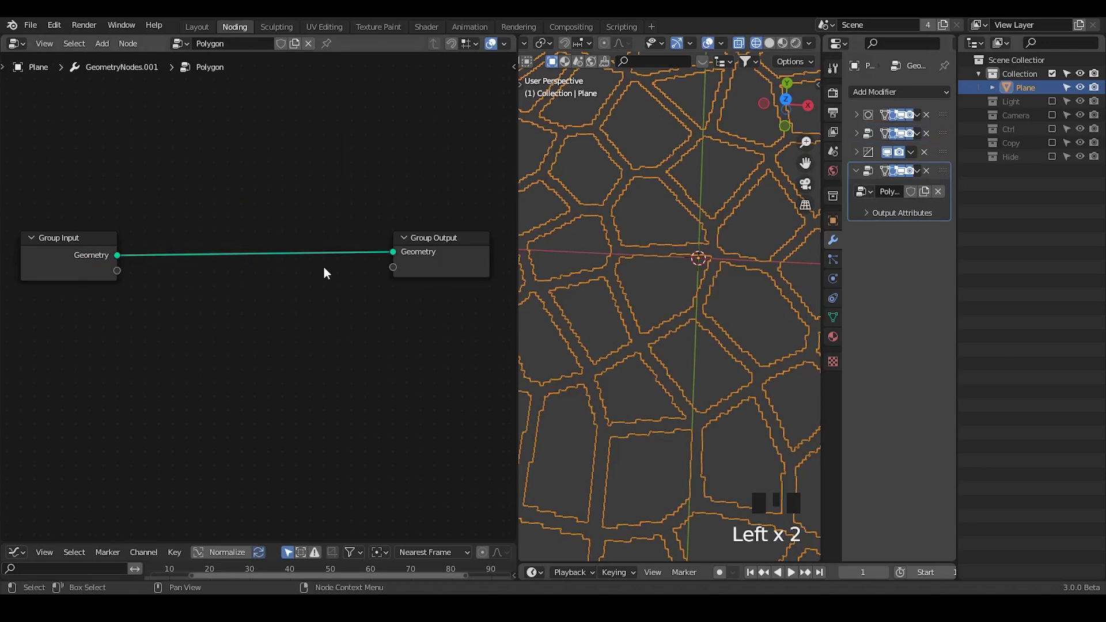
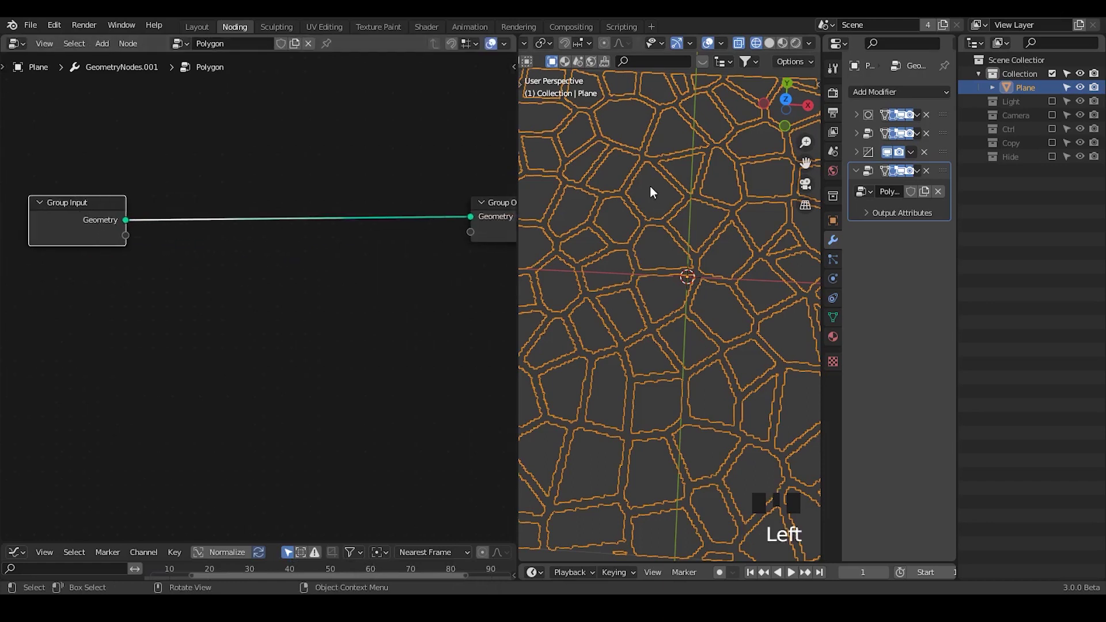
# Step: Insert a Capture Attribute node set to Face and Vector, capturing Position before the output
pyautogui.press('ctrl+a')
pyautogui.press('t')
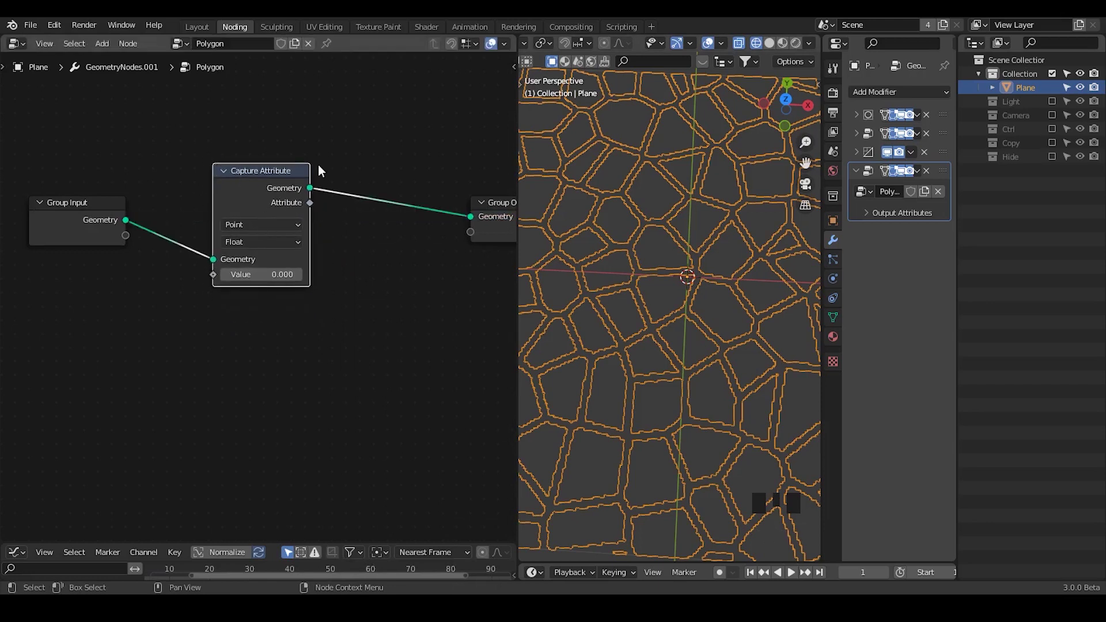
pyautogui.moveTo(263, 231); pyautogui.dragTo(263, 274)
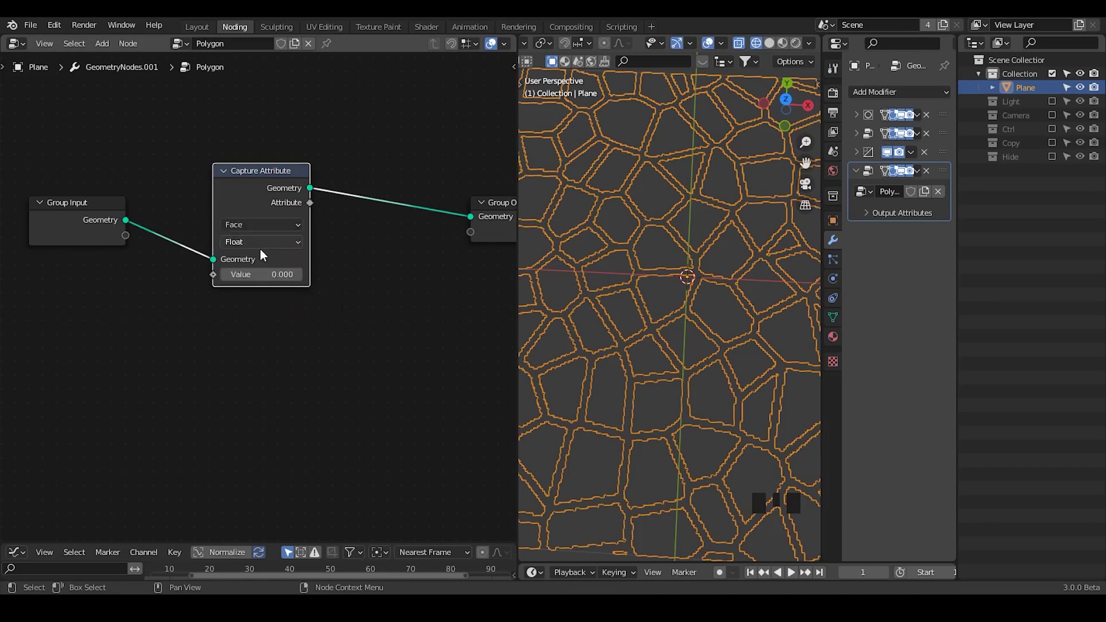
pyautogui.moveTo(265, 248); pyautogui.dragTo(78, 303)
pyautogui.press('ctrl+a')
pyautogui.press('BackSpace')
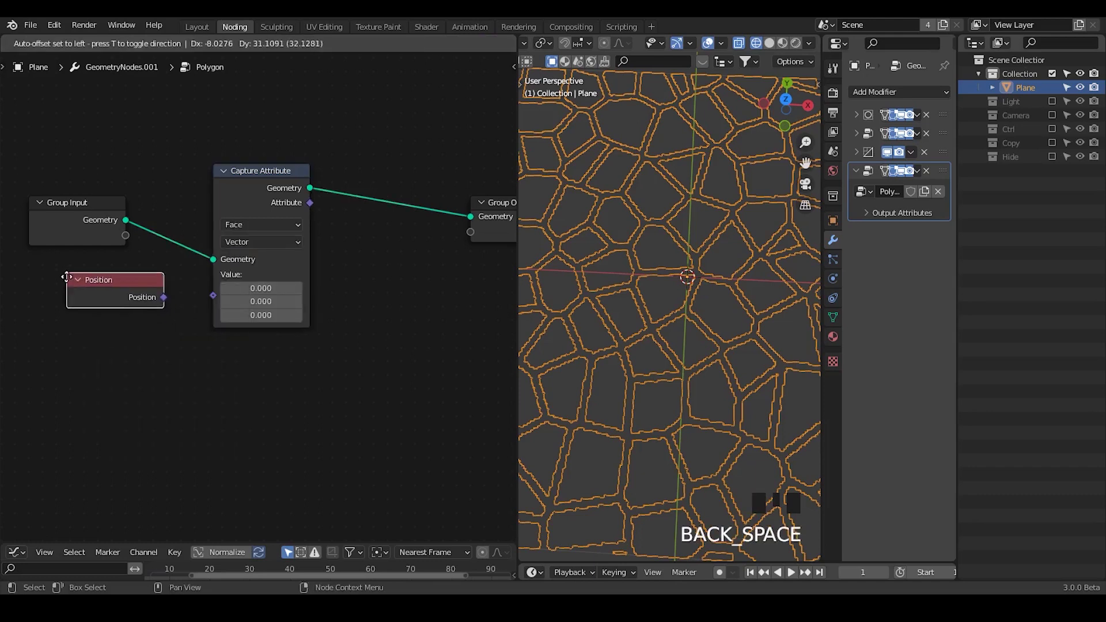
pyautogui.moveTo(212, 307); pyautogui.dragTo(653, 218)
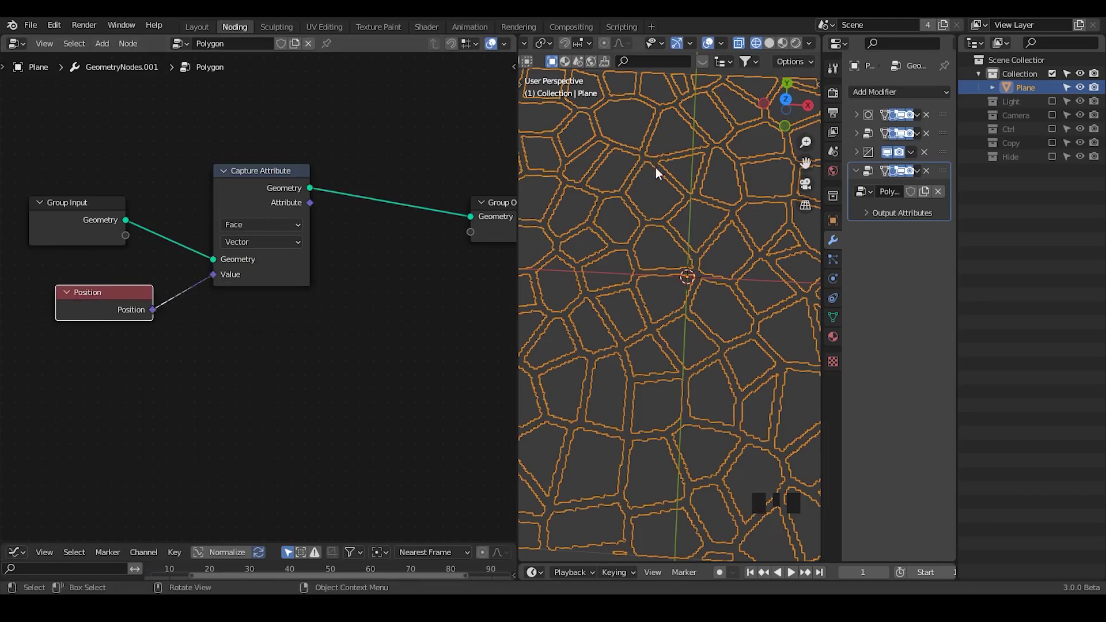
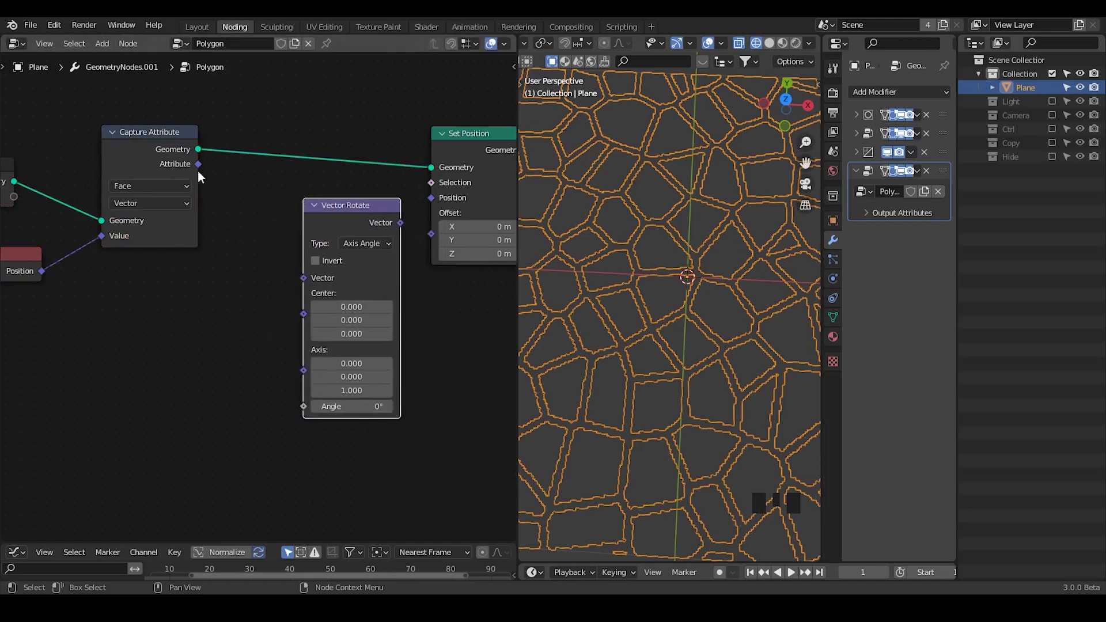
# Step: Wire an Euler Vector Rotate with Position as vector, captured face position as centre, into Set Position
pyautogui.click(282, 315)
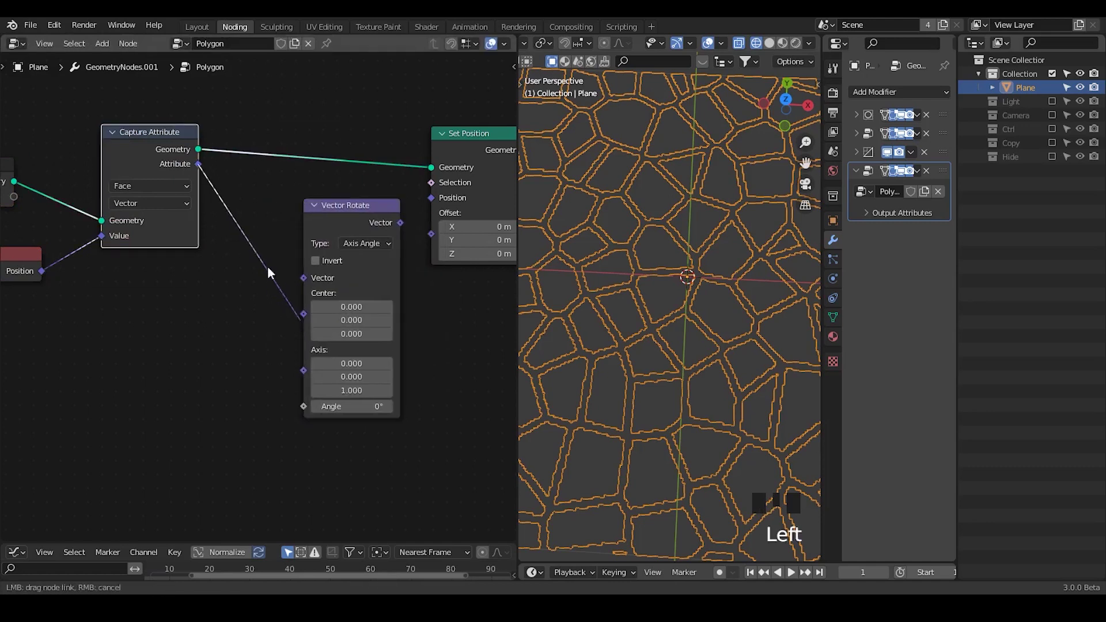
pyautogui.moveTo(203, 168); pyautogui.dragTo(298, 277)
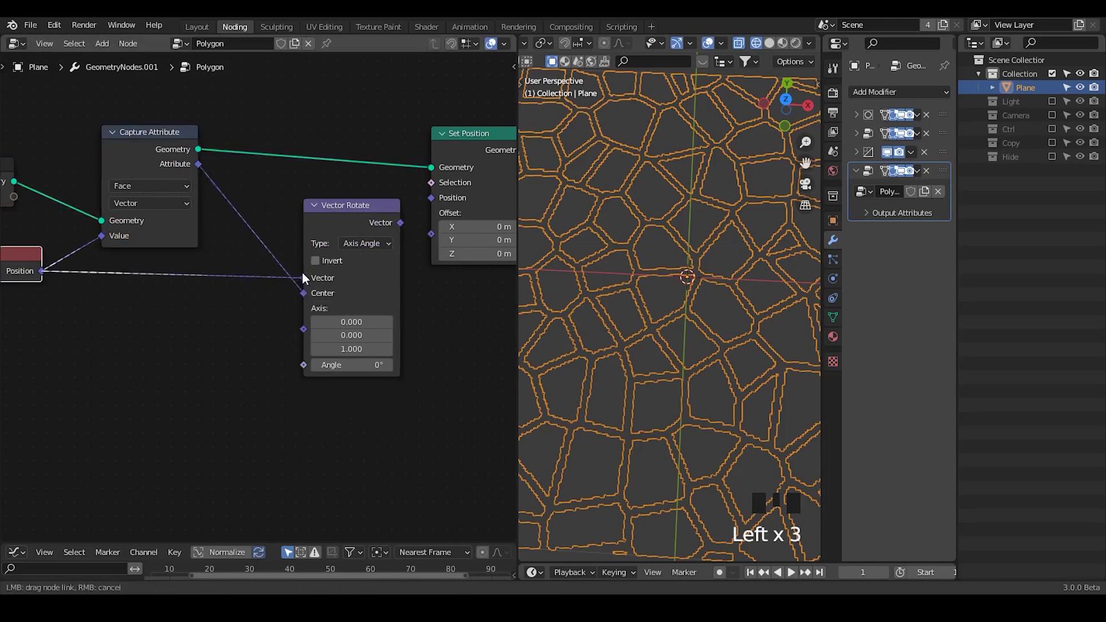
pyautogui.click(334, 228)
pyautogui.moveTo(358, 255); pyautogui.dragTo(442, 201)
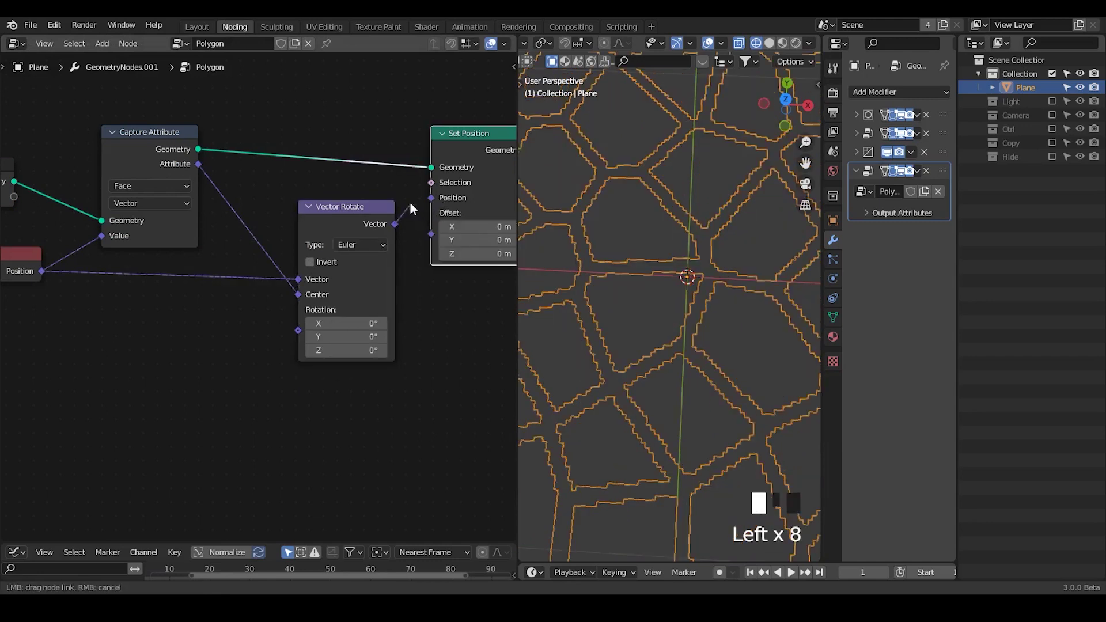
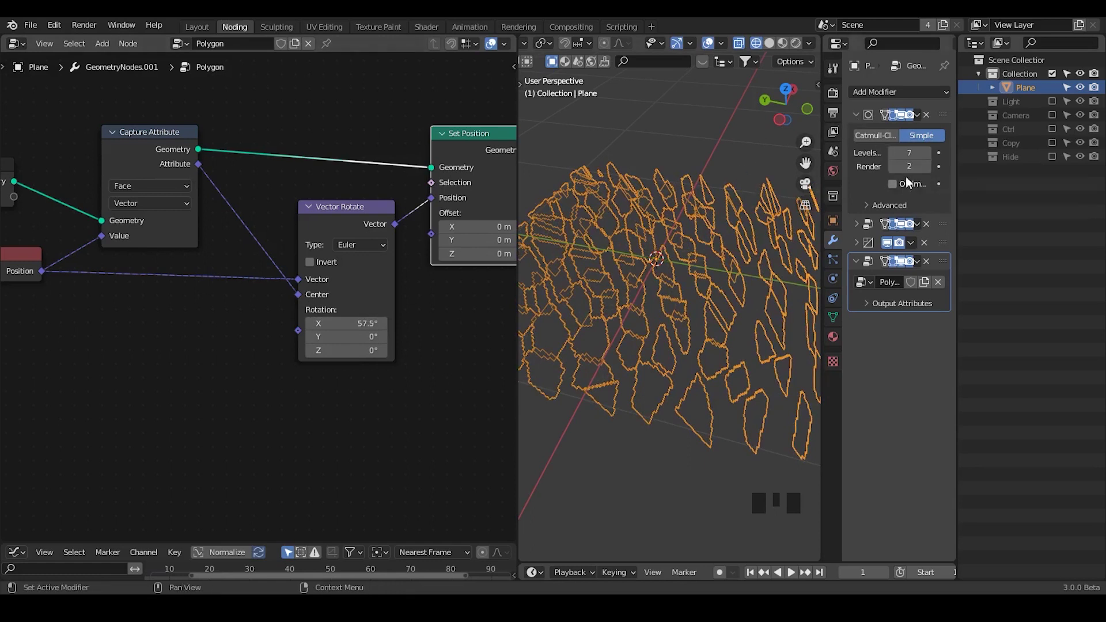
# Step: Set Vector Rotate's X rotation to 57.5° and collapse the subdivision modifier panel
pyautogui.moveTo(860, 121); pyautogui.dragTo(773, 47)
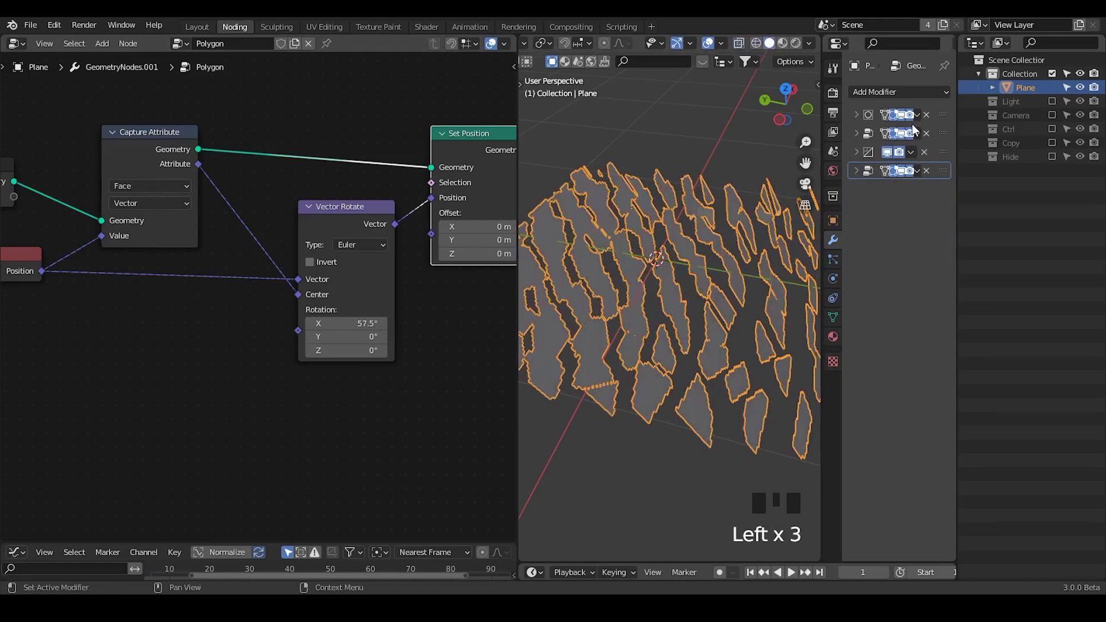
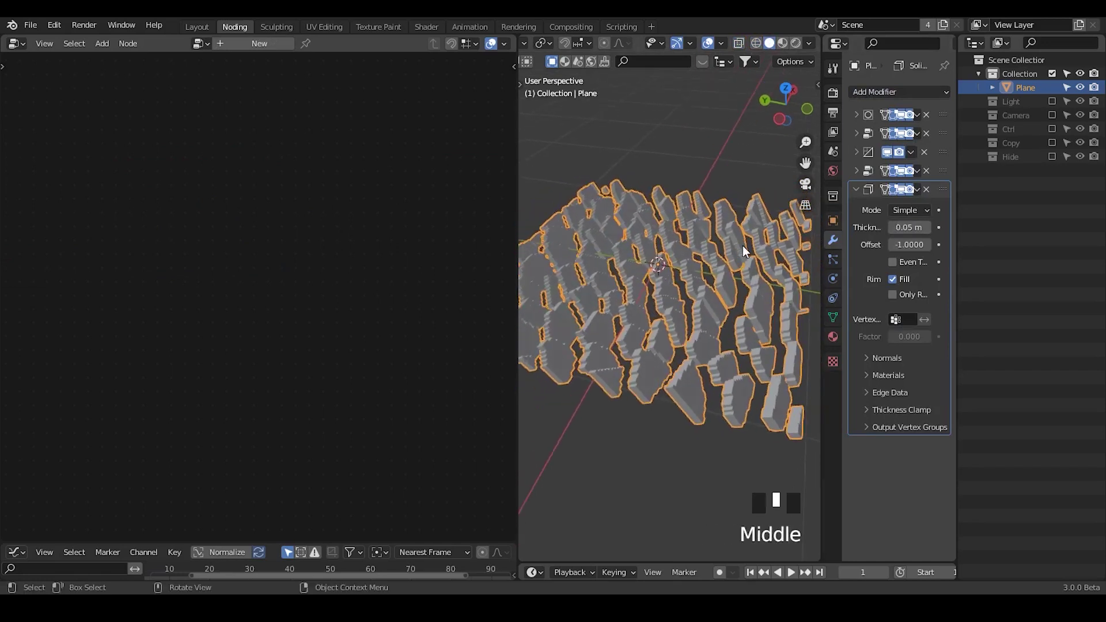
# Step: Add a Solidify modifier at 0.05 m thickness, offset -1, then return to the Geometry Nodes tree
pyautogui.click(945, 164)
pyautogui.click(944, 178)
pyautogui.click(331, 48)
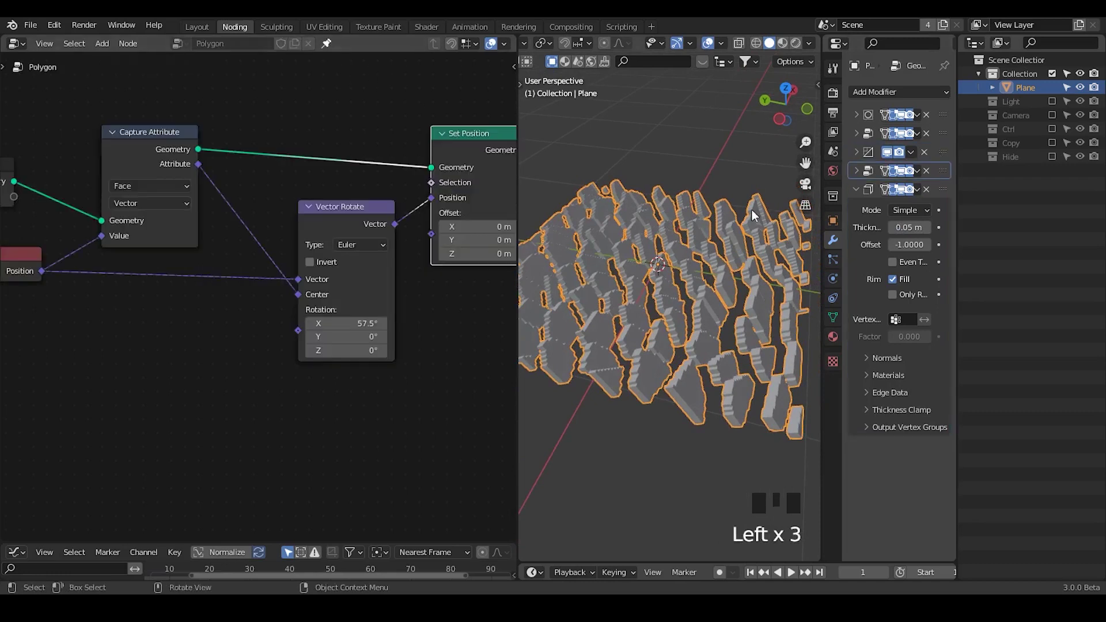
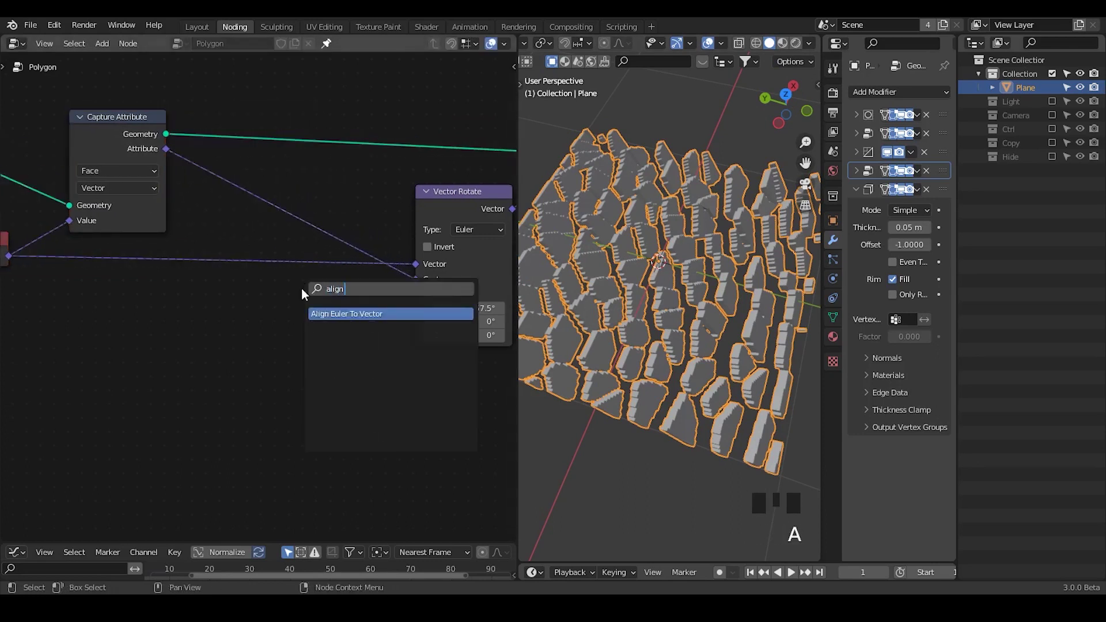
# Step: Place an Align Euler to Vector node (Z axis, factor 0.975) fed by the captured face attribute
pyautogui.moveTo(203, 232); pyautogui.dragTo(239, 141)
pyautogui.moveTo(238, 140); pyautogui.dragTo(302, 403)
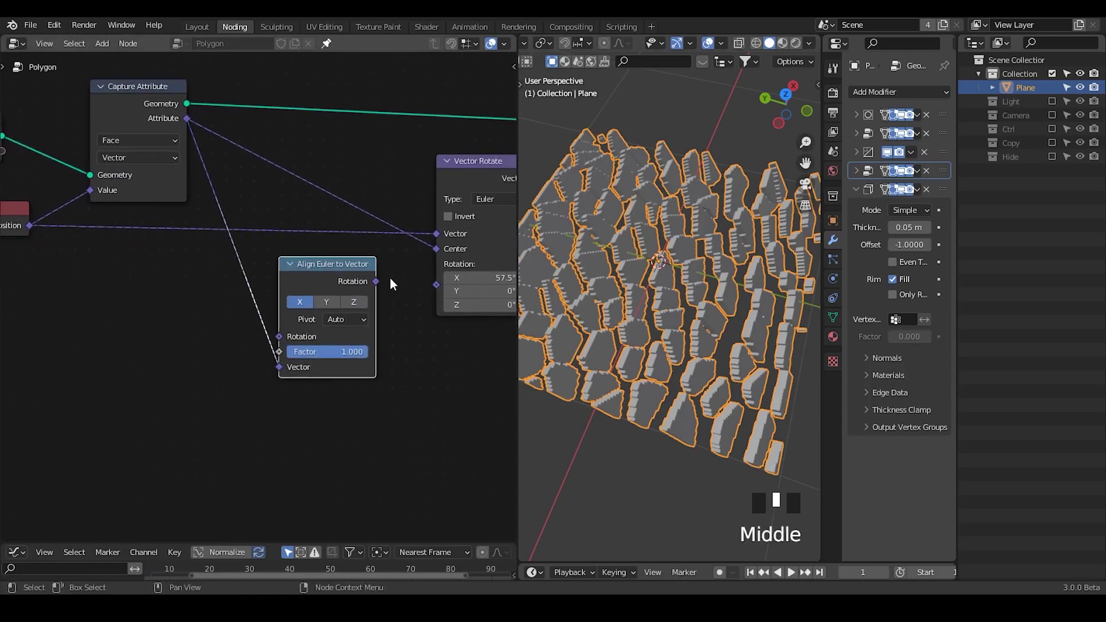
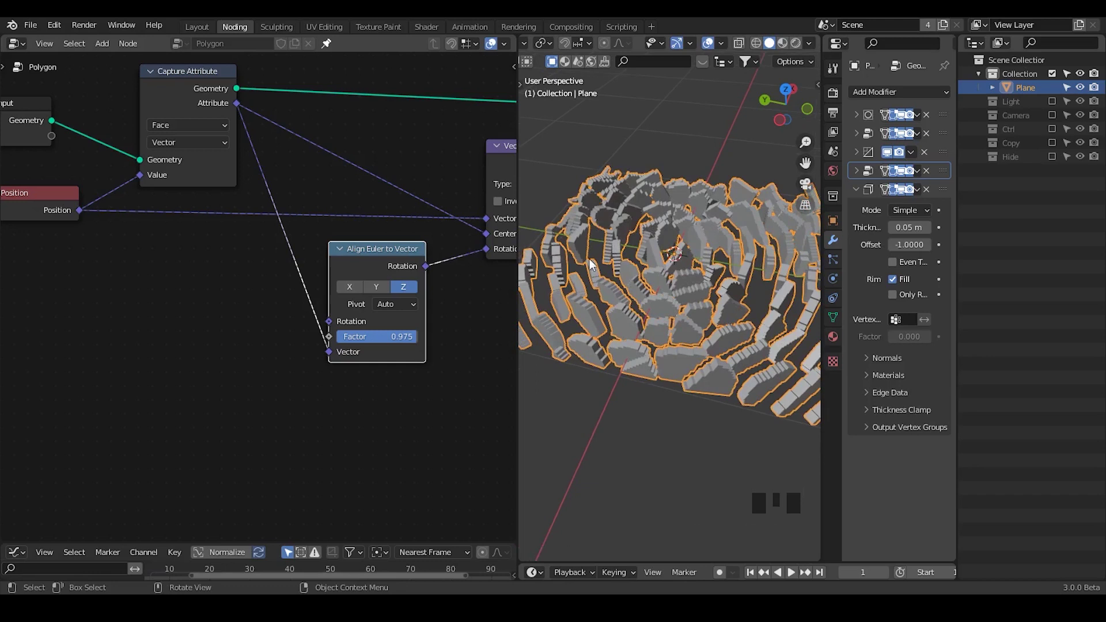
# Step: Add a UV Sphere to the scene and scale it down
pyautogui.press('shift+a')
pyautogui.moveTo(740, 242); pyautogui.dragTo(787, 162)
pyautogui.press('Tab')
pyautogui.press('s')
pyautogui.press('Tab')
pyautogui.middleClick(706, 335)
# Step: Raise the sphere along Z above the islands and begin a node search
pyautogui.press('g')
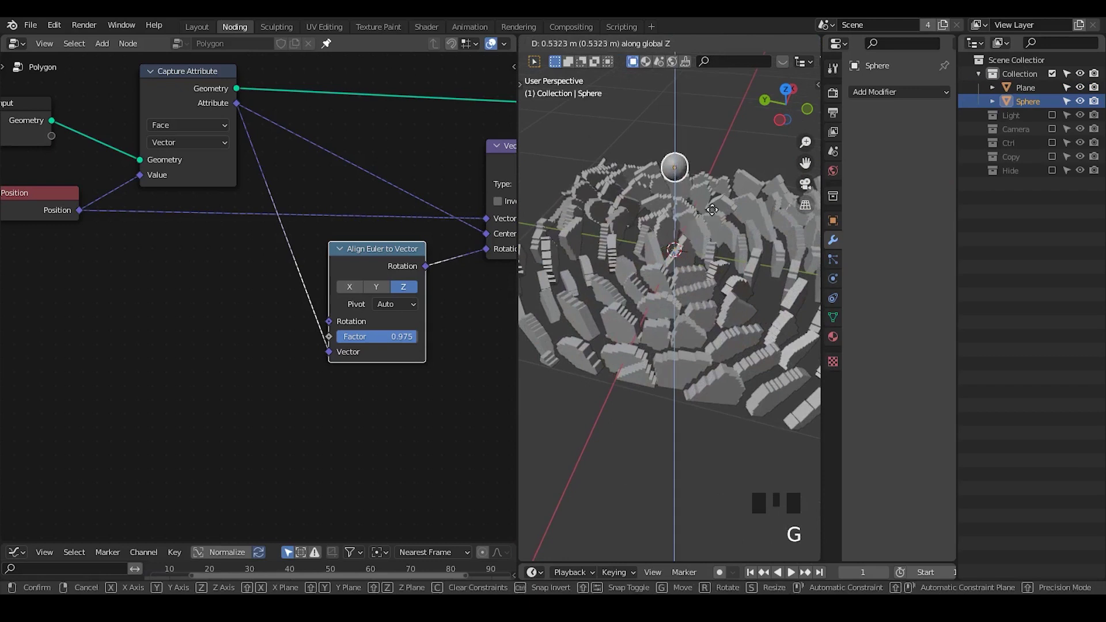
pyautogui.press('ctrl+a')
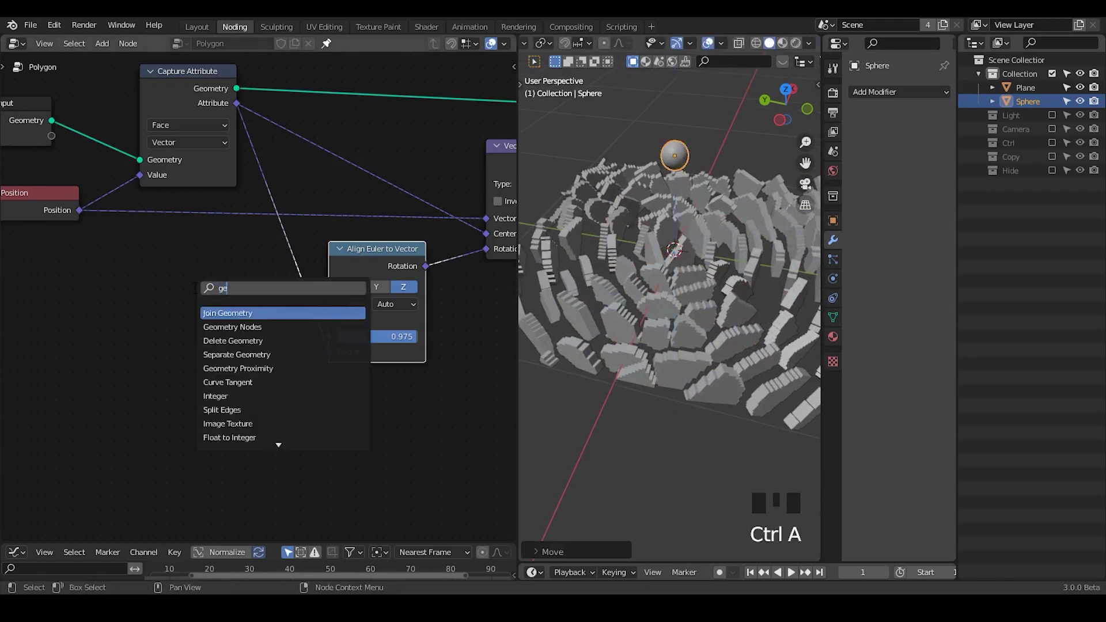
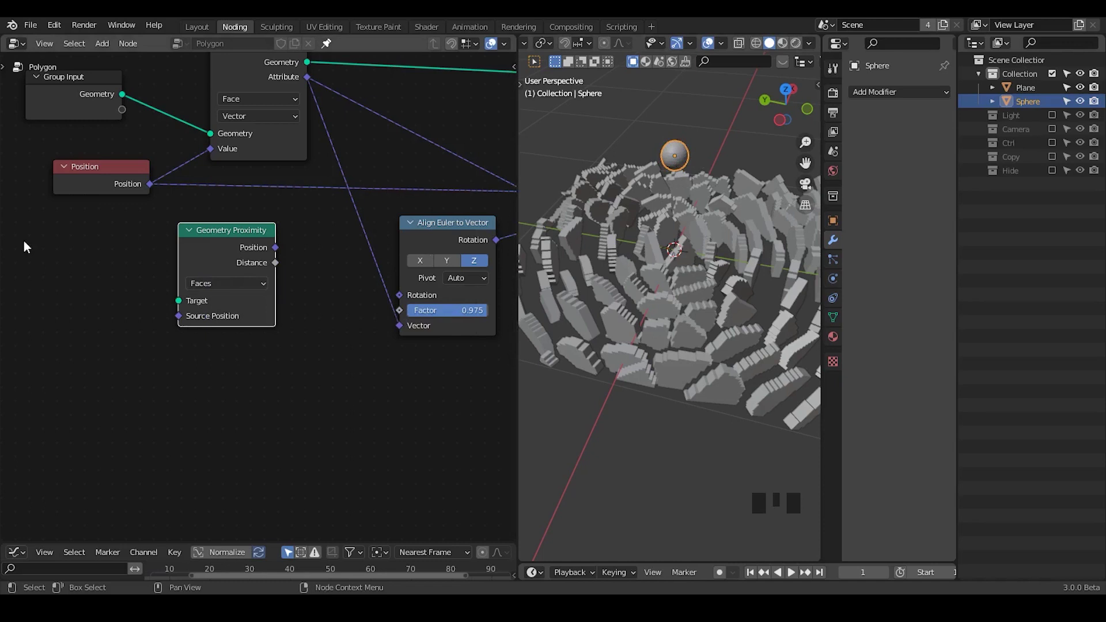
# Step: Add the G_Proximity Falloff group node with the Sphere as its target object
pyautogui.click(206, 252)
pyautogui.press('x')
pyautogui.press('ctrl+a')
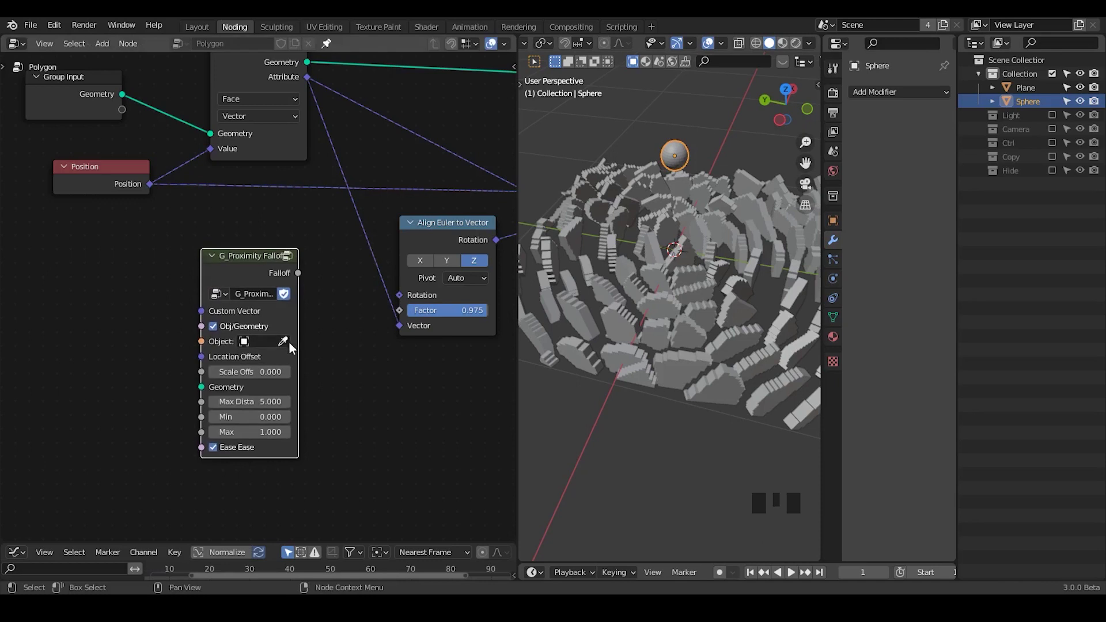
pyautogui.click(291, 347)
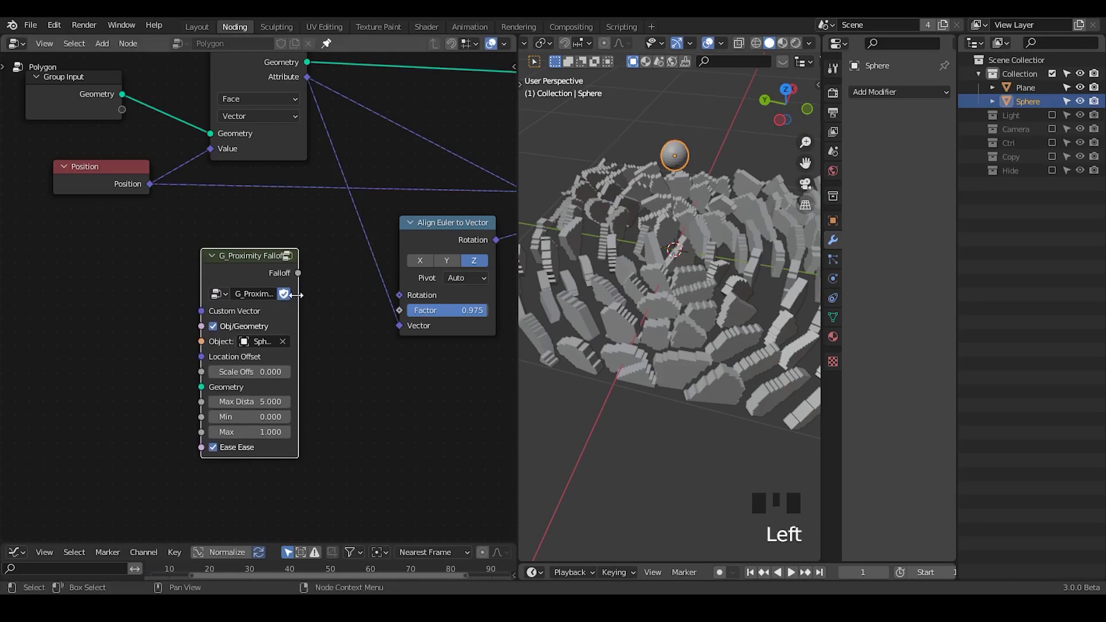
# Step: Connect Falloff into Align Euler to Vector's Factor so only islands near the sphere curl
pyautogui.moveTo(300, 279); pyautogui.dragTo(696, 280)
pyautogui.moveTo(696, 279); pyautogui.dragTo(677, 158)
pyautogui.press('g')
pyautogui.moveTo(700, 274); pyautogui.dragTo(402, 317)
pyautogui.click(402, 316)
pyautogui.moveTo(473, 311); pyautogui.dragTo(301, 283)
pyautogui.moveTo(302, 283); pyautogui.dragTo(322, 286)
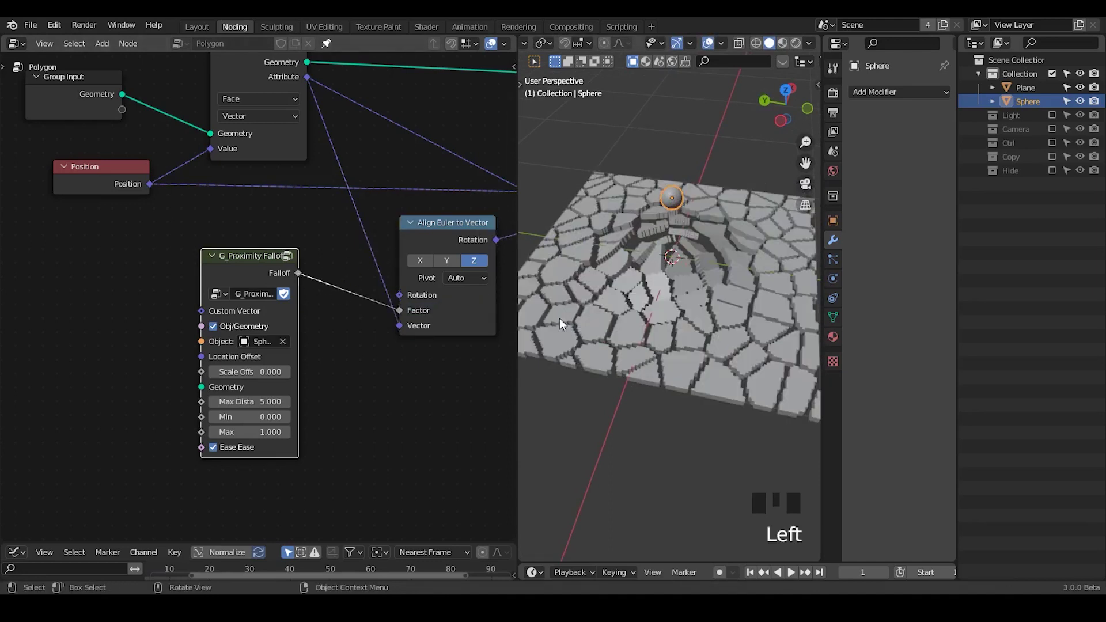
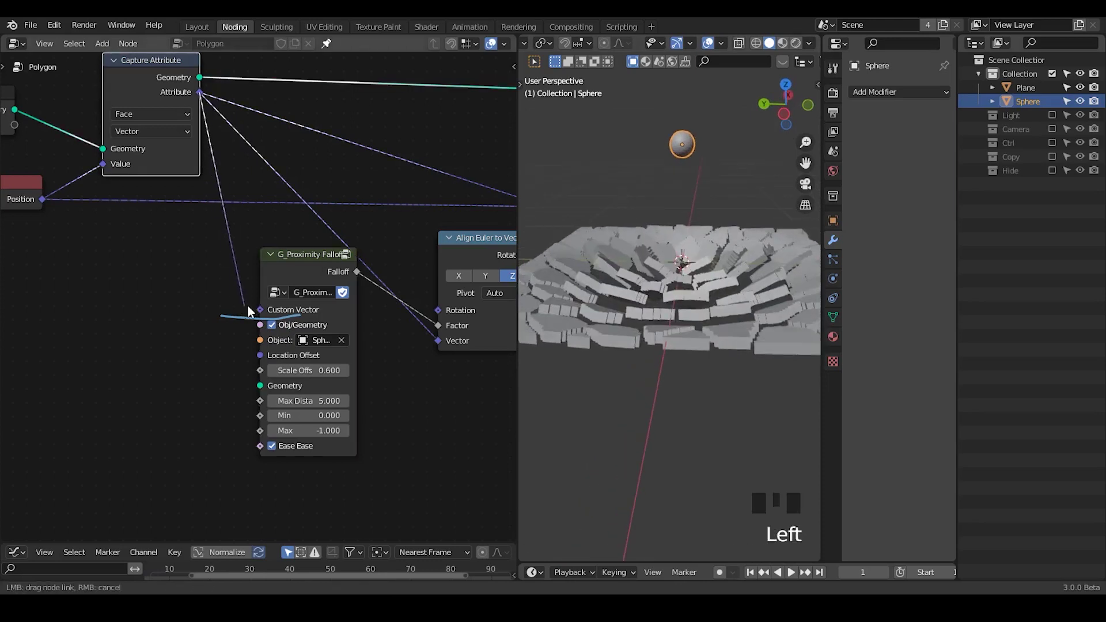
# Step: Cancel the stray attribute link into the falloff group so the Sphere alone drives the curl
pyautogui.press('d')
pyautogui.rightClick(168, 327)
pyautogui.press('d')
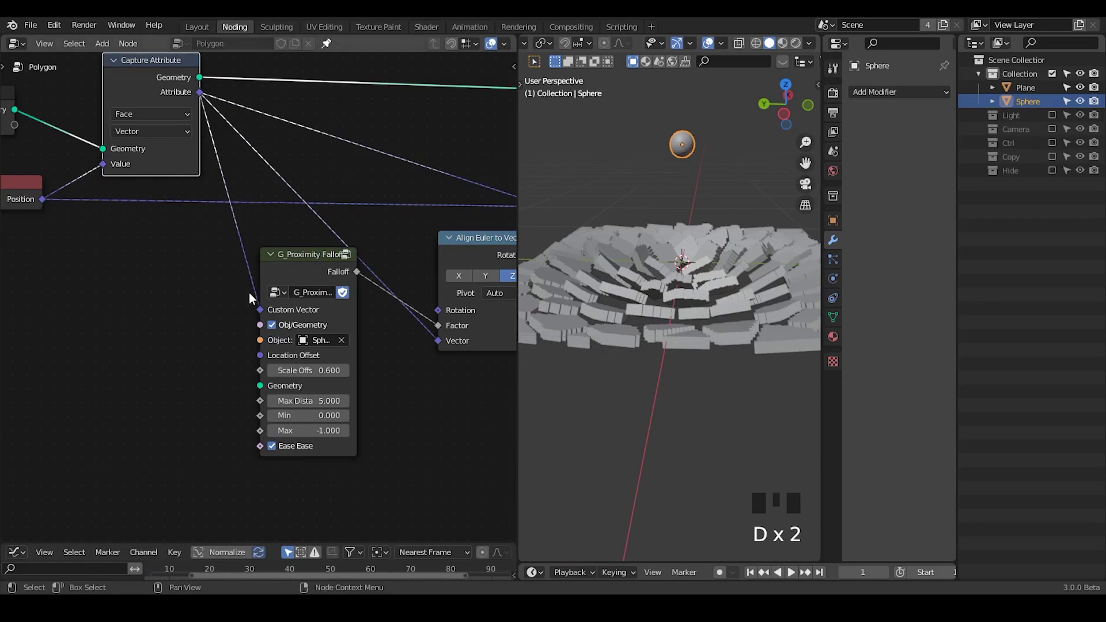
pyautogui.click(265, 315)
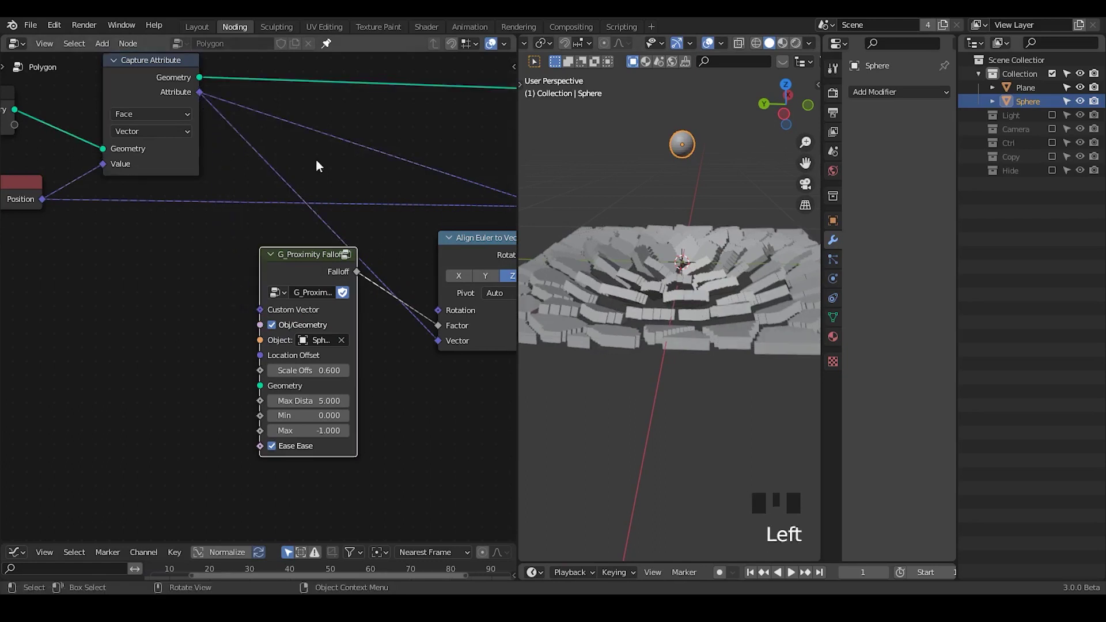
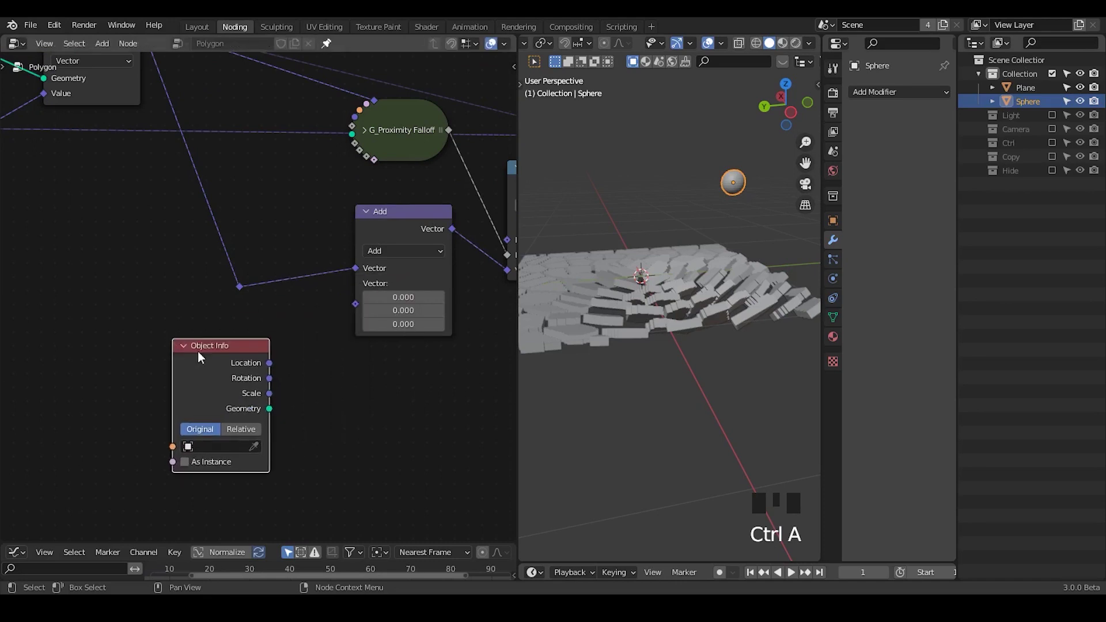
# Step: Point the Object Info node at the Sphere for the Subtract vector, then move the sphere at constant height
pyautogui.click(258, 455)
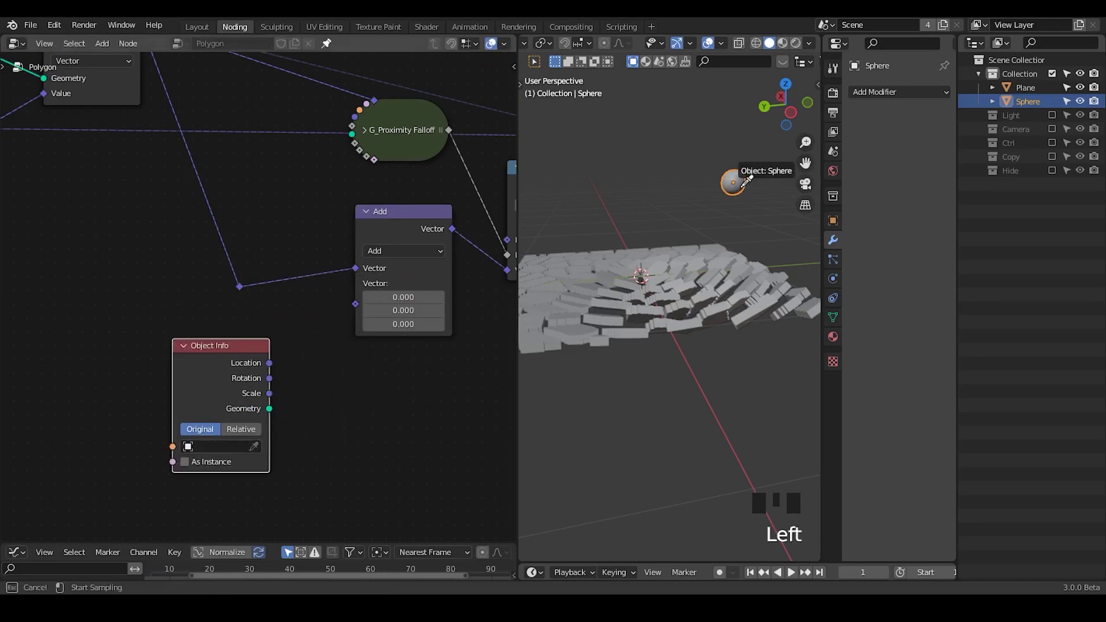
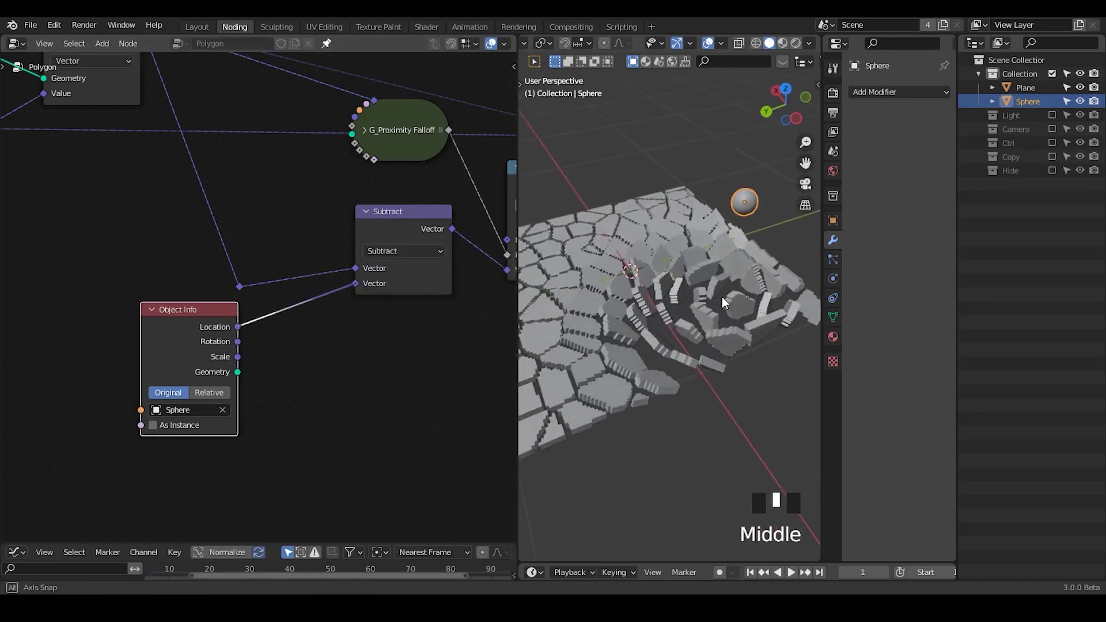
pyautogui.press('g')
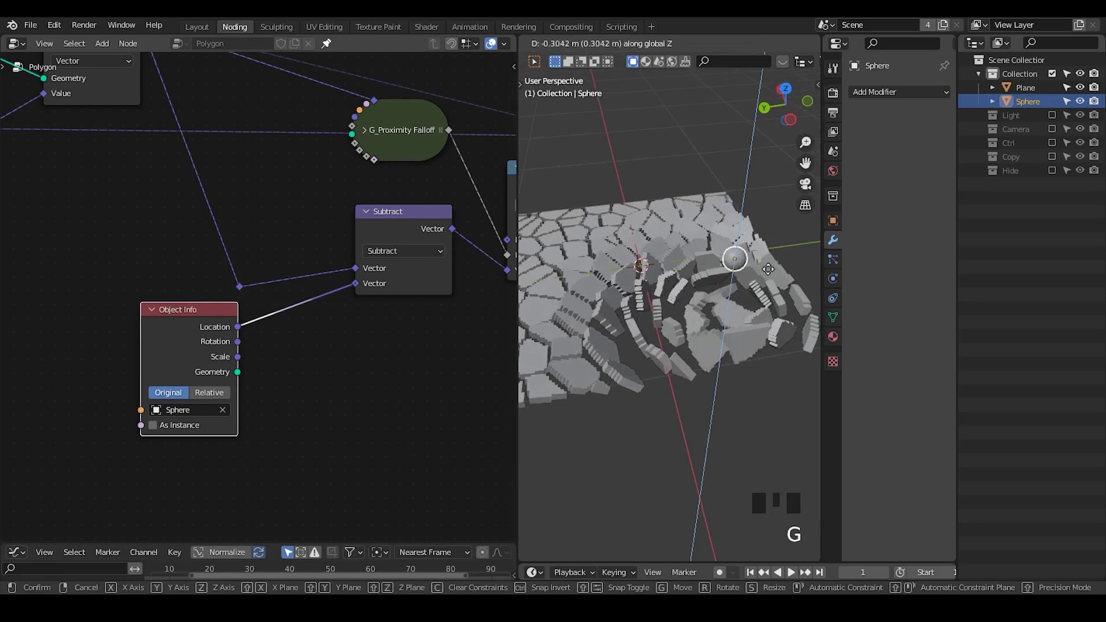
pyautogui.press('g')
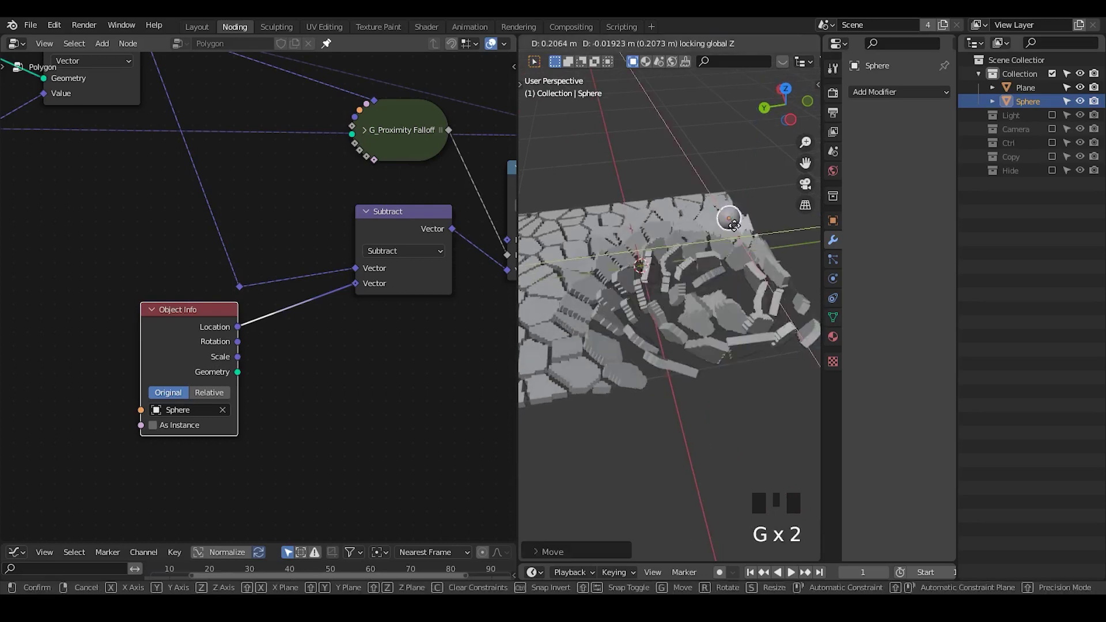
# Step: Swap and restore the Subtract inputs while viewing from above, then move the sphere again
pyautogui.moveTo(681, 281); pyautogui.dragTo(363, 287)
pyautogui.click(363, 286)
pyautogui.moveTo(654, 300); pyautogui.dragTo(359, 273)
pyautogui.moveTo(360, 273); pyautogui.dragTo(662, 310)
pyautogui.moveTo(662, 310); pyautogui.dragTo(703, 279)
pyautogui.press('g')
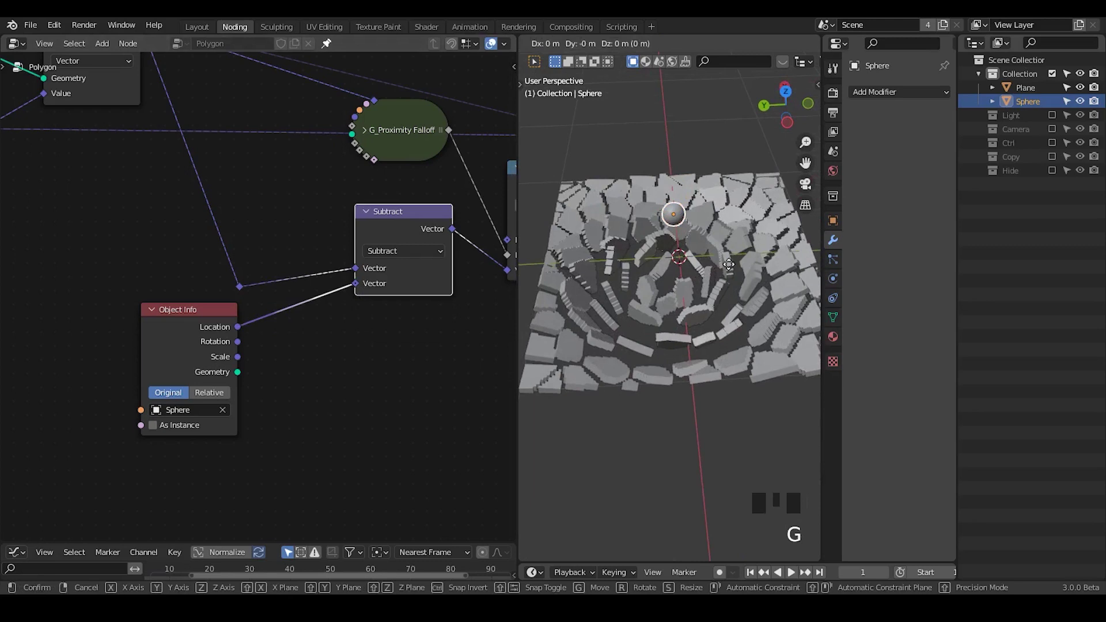